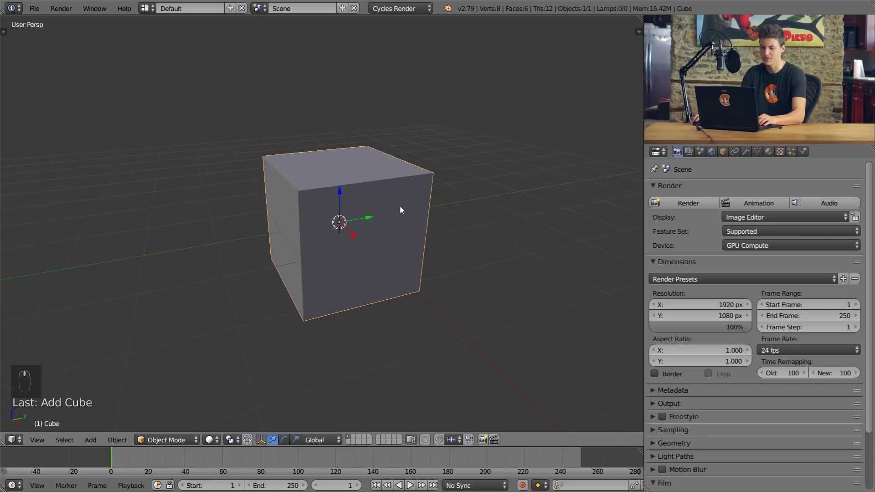
Enter Edit Mode on the default cube to reshape its vertices
key("Tab")
key("Tab")
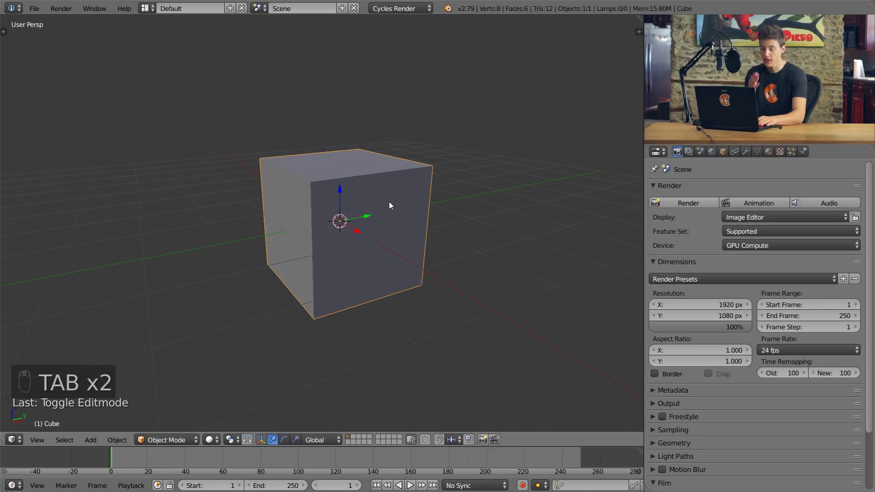
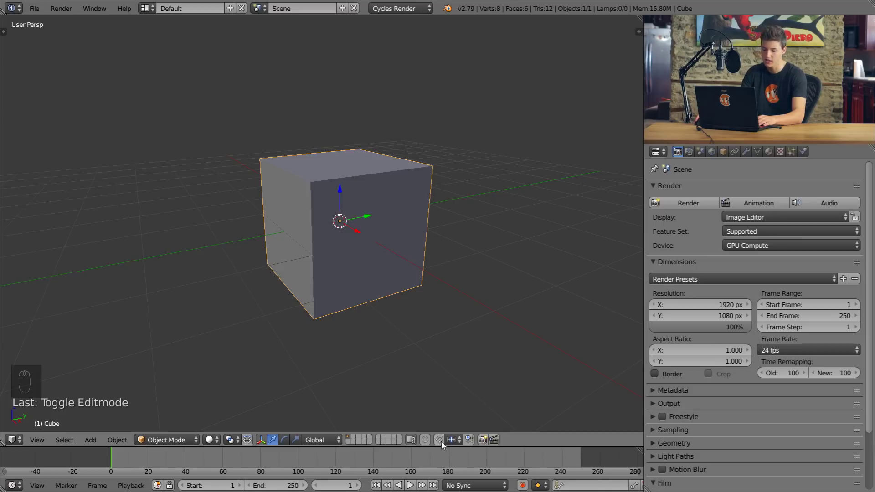
left_click_drag(445, 445, 482, 374)
key("shift+Tab")
key("shift+Tab")
key("shift+Tab")
key("shift+Tab")
key("shift+Tab")
key("shift+Tab")
key("shift+Tab")
key("shift+Tab")
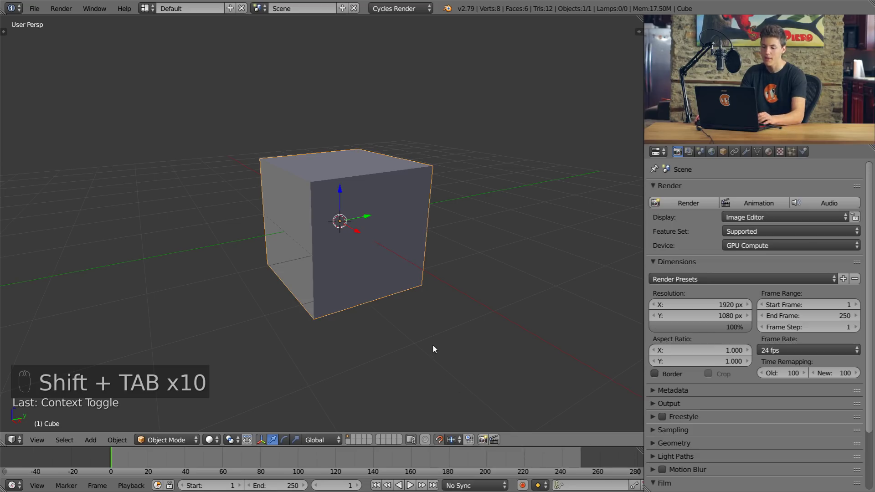
key("Tab")
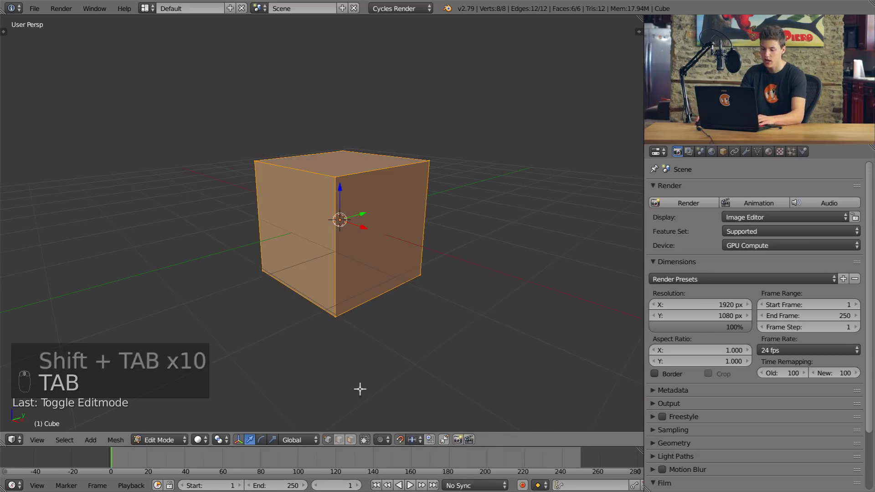
Narrow the cube into a thin slab by moving its side vertices in top orthographic wireframe view
key("g")
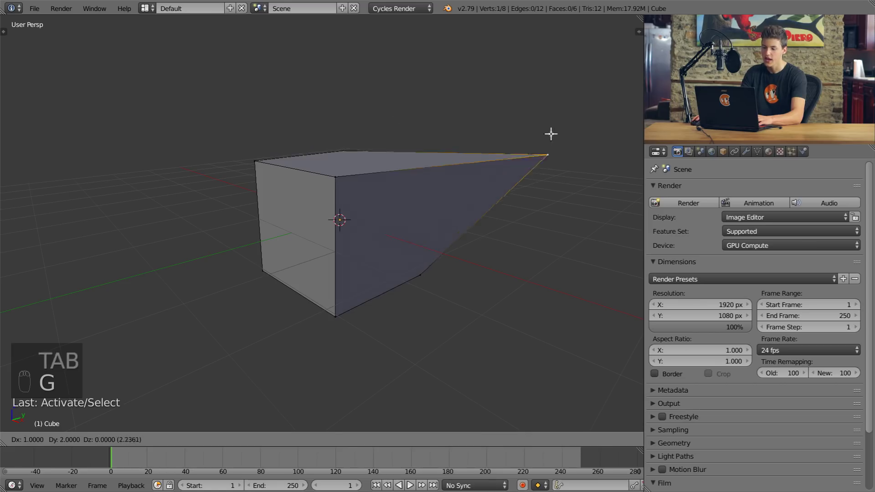
left_click_drag(435, 176, 417, 212)
key("KP_7")
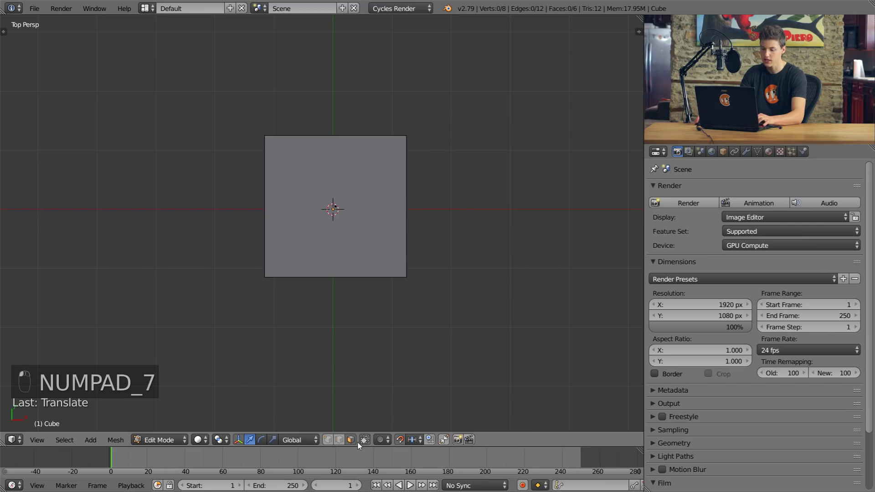
left_click_drag(361, 440, 378, 282)
key("z")
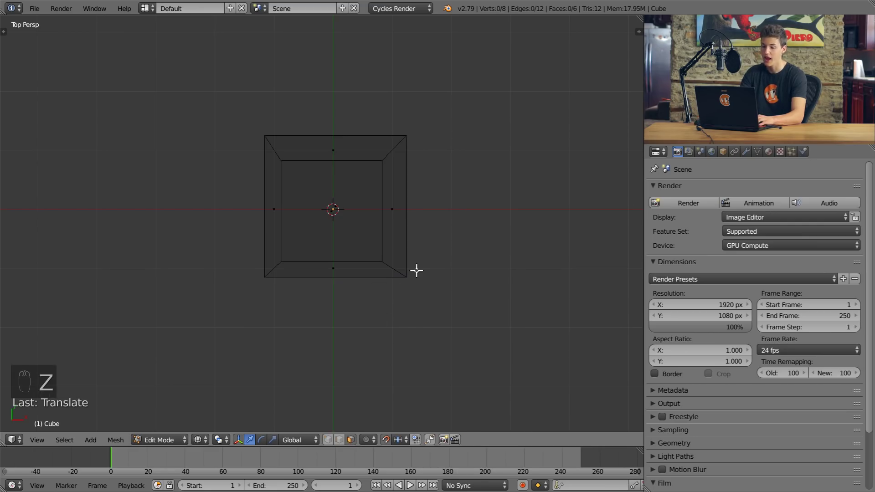
key("KP_5")
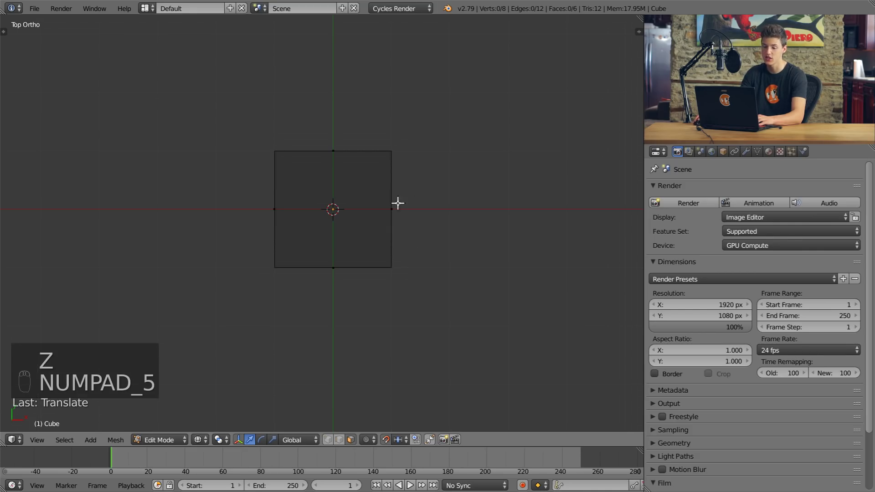
right_click(394, 209)
left_click_drag(452, 221, 220, 201)
right_click(219, 200)
left_click_drag(254, 219, 320, 221)
left_click(320, 221)
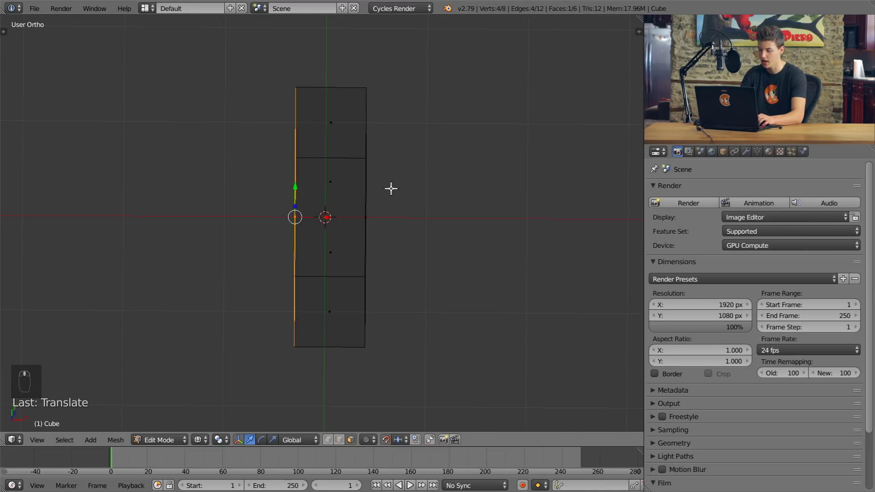
Stretch the top face upward into a tall plank and return to Object Mode
key("KP_5")
key("z")
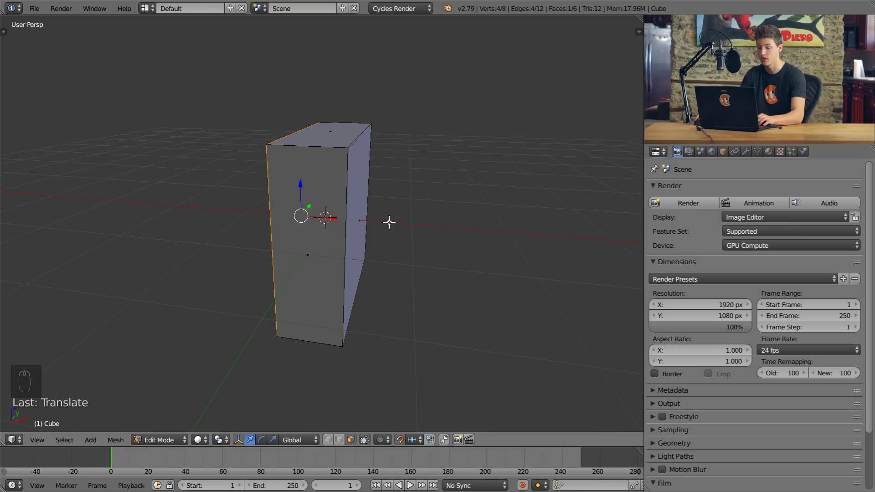
middle_click(375, 238)
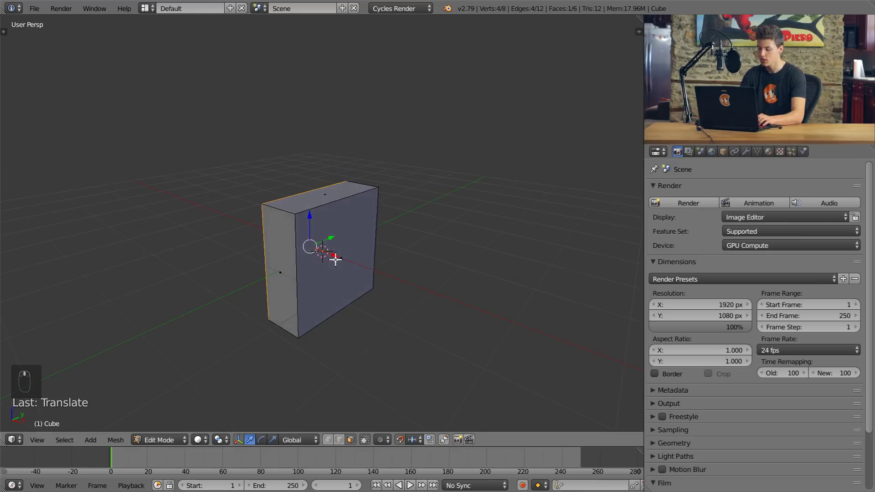
key("KP_1")
key("KP_3")
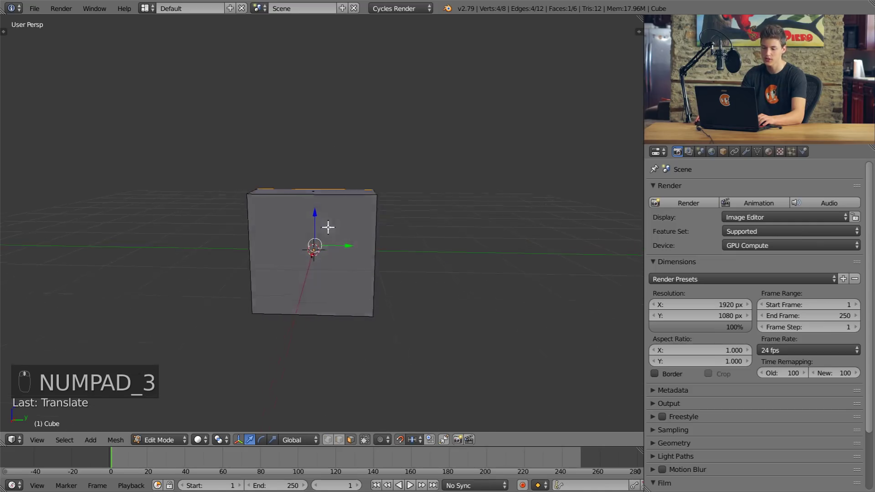
right_click(311, 159)
left_click_drag(311, 159, 381, 207)
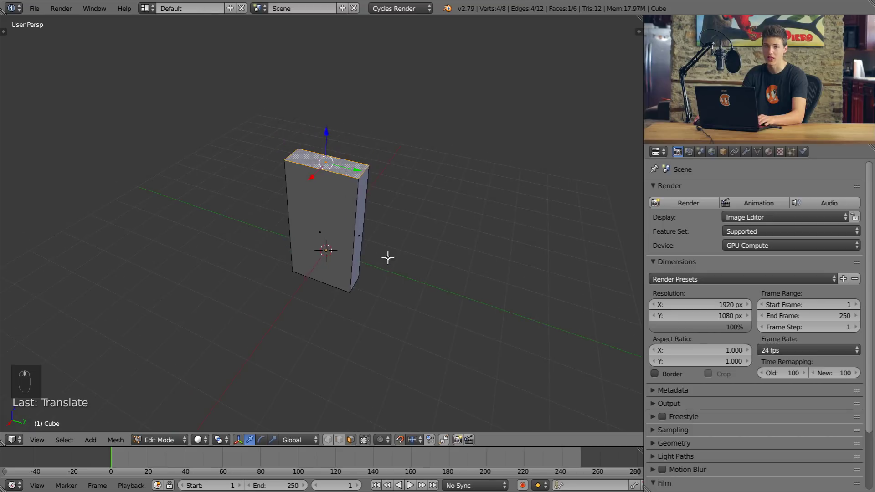
key("Tab")
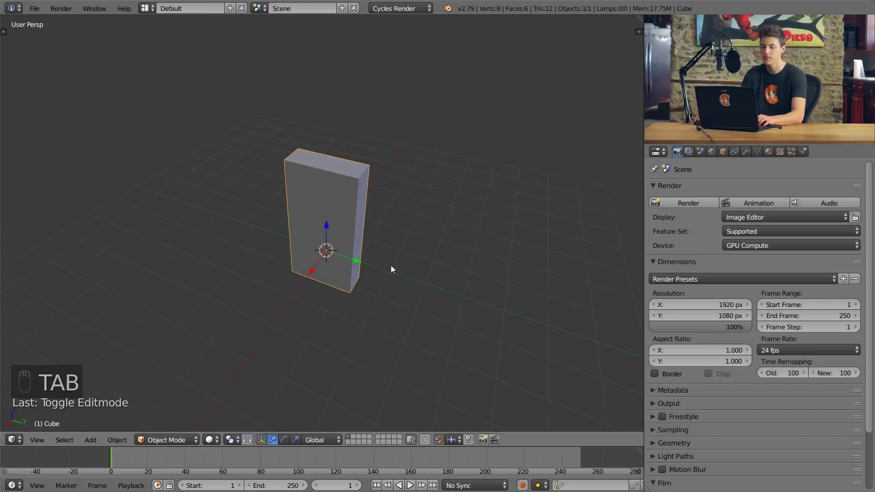
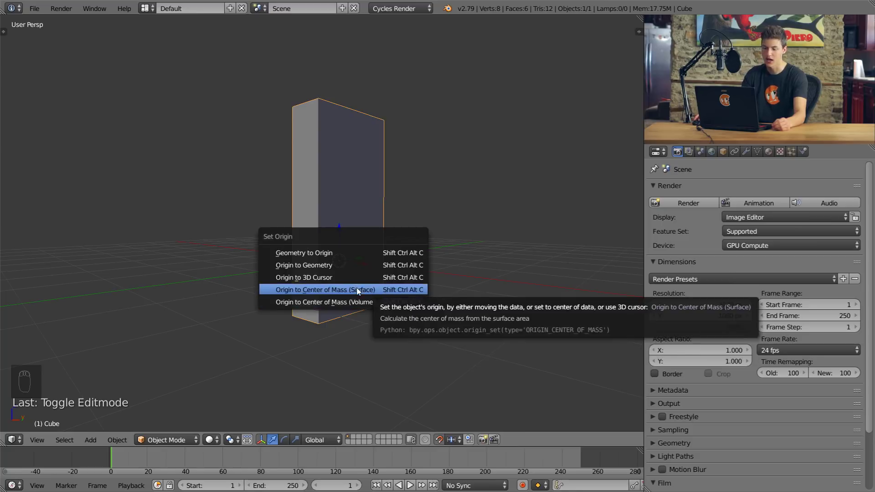
Set the origin to centre of mass, stand the plank on the grid floor and show the tool shelf
left_click_drag(386, 288, 335, 301)
left_click_drag(356, 303, 407, 234)
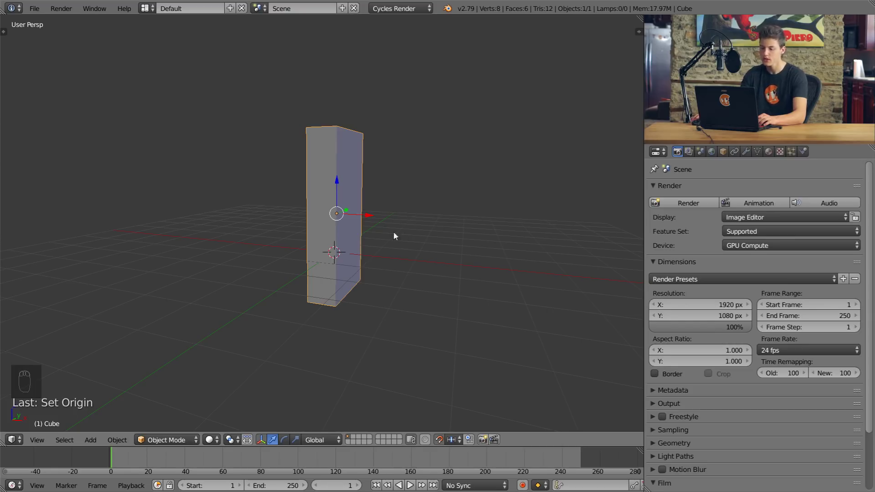
key("g")
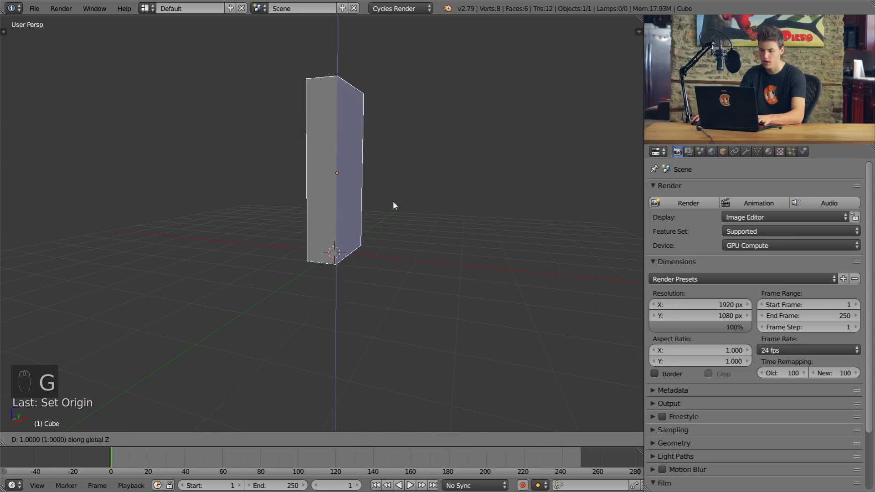
left_click_drag(397, 224, 312, 294)
left_click_drag(311, 295, 365, 252)
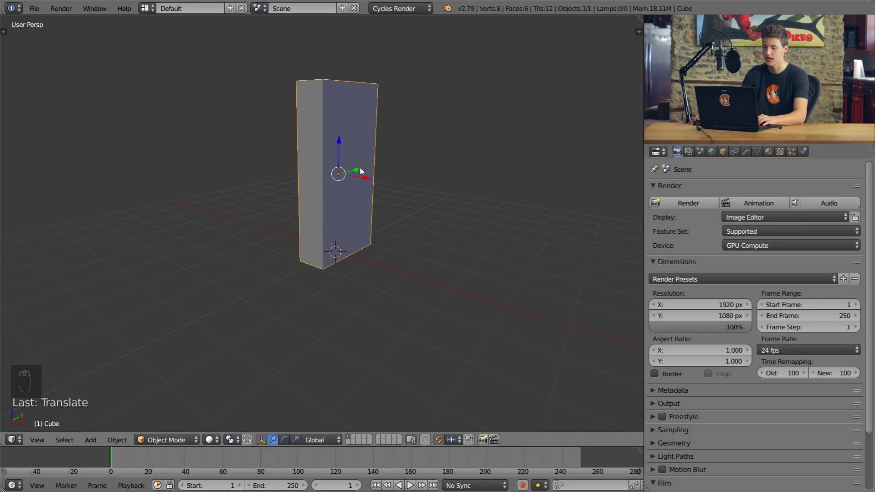
left_click_drag(385, 212, 382, 232)
key("t")
left_click_drag(221, 149, 33, 92)
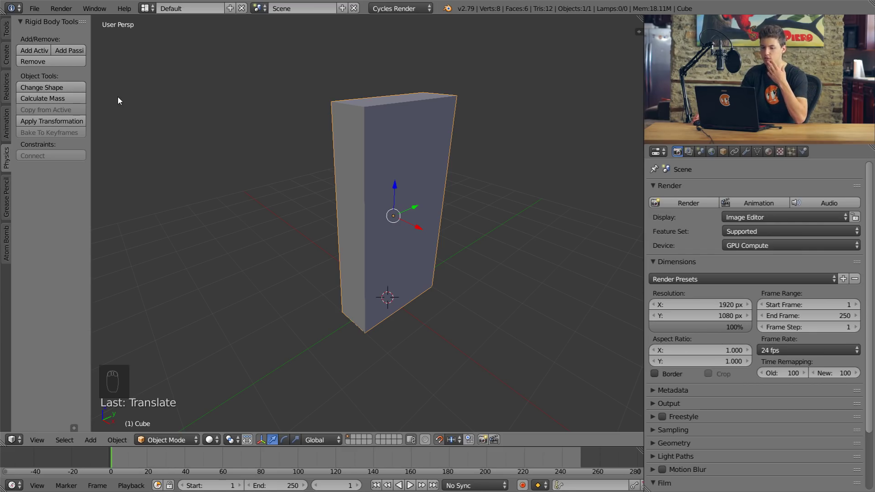
Add an Active rigid body with default settings to the plank in the Physics properties
key("t")
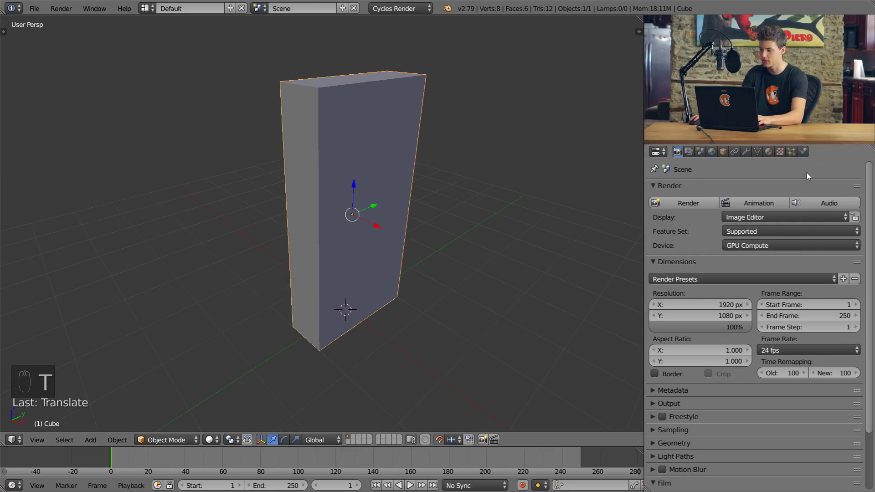
left_click_drag(801, 150, 793, 172)
left_click_drag(827, 244, 520, 261)
key("t")
key("t")
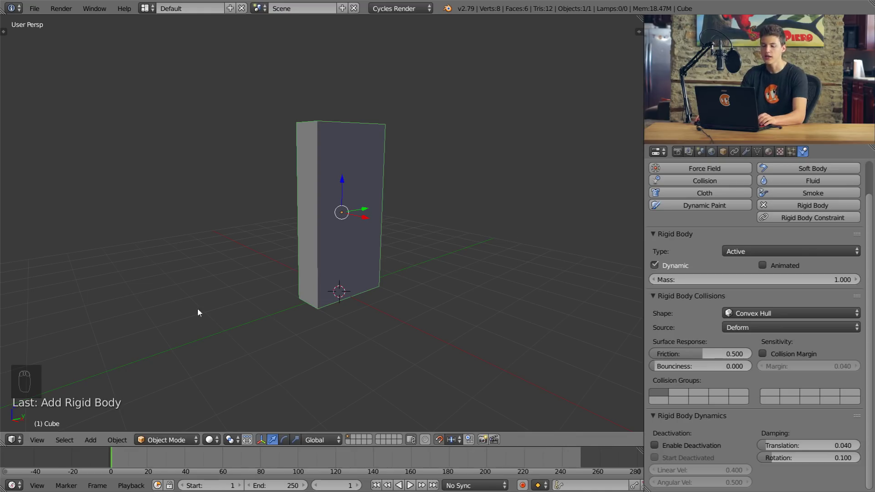
left_click_drag(103, 458, 378, 191)
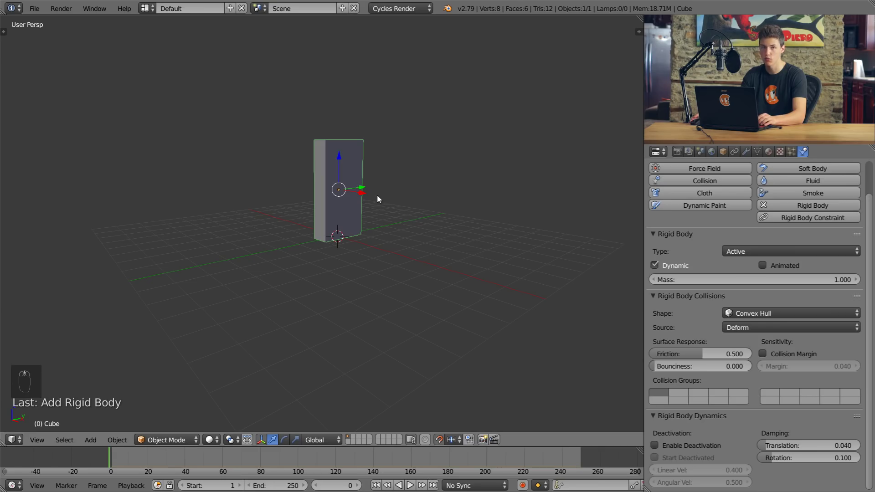
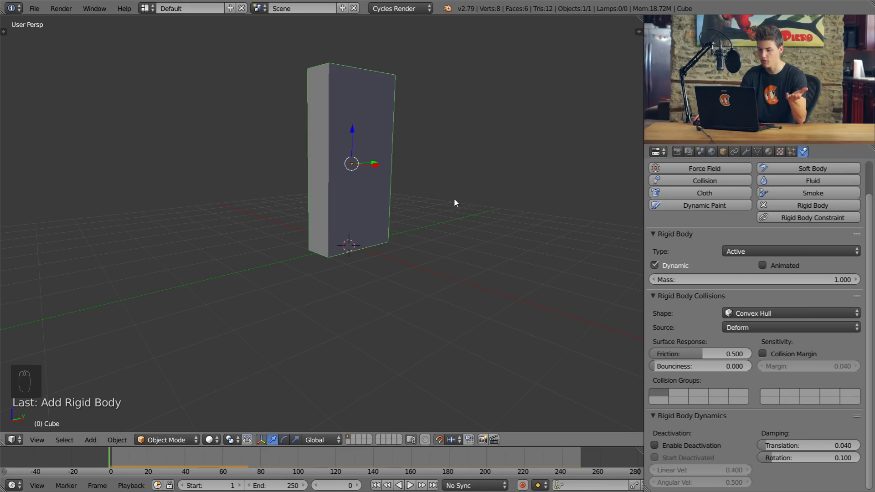
Add a scaled-up ground plane at the world centre beneath the plank
left_click_drag(375, 213, 327, 243)
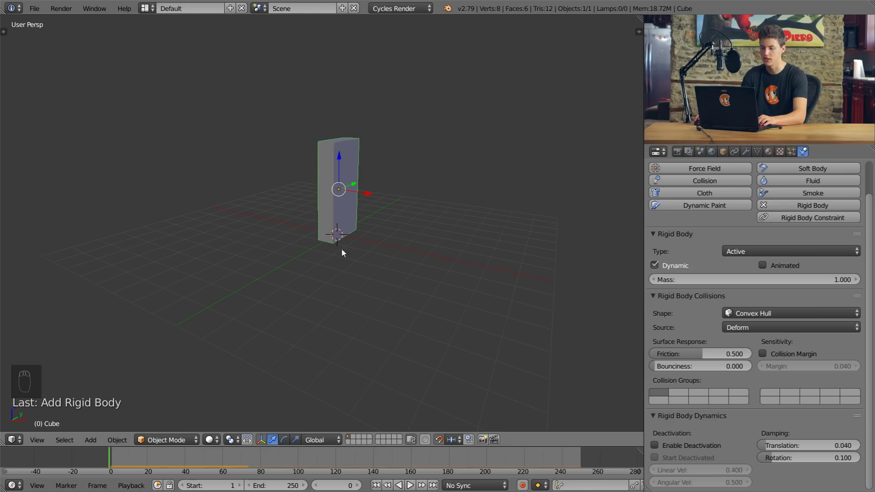
key("shift+s")
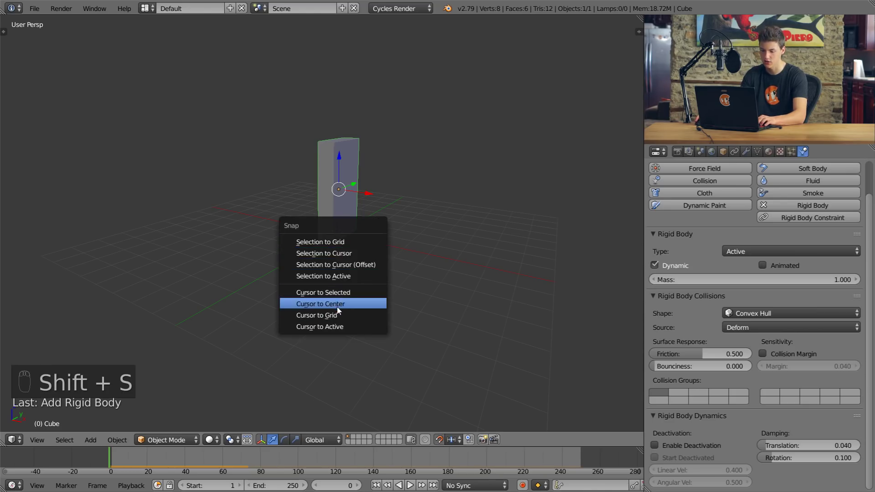
middle_click(361, 280)
key("shift+a")
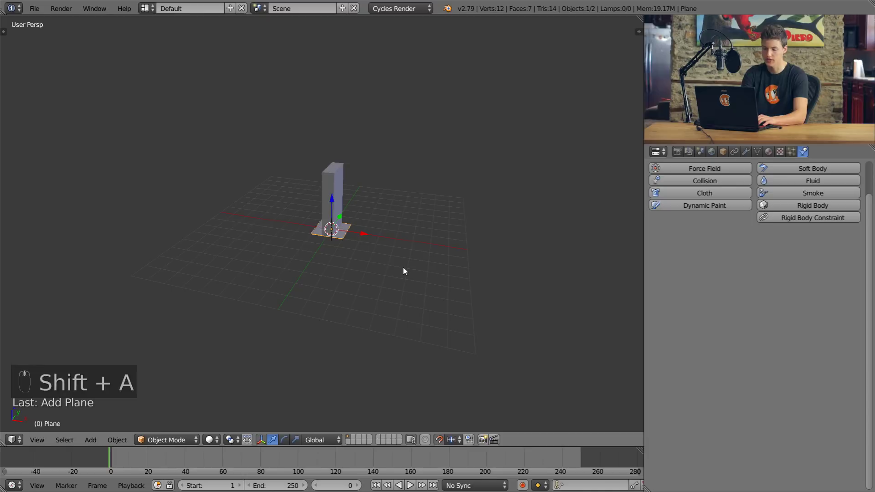
key("s")
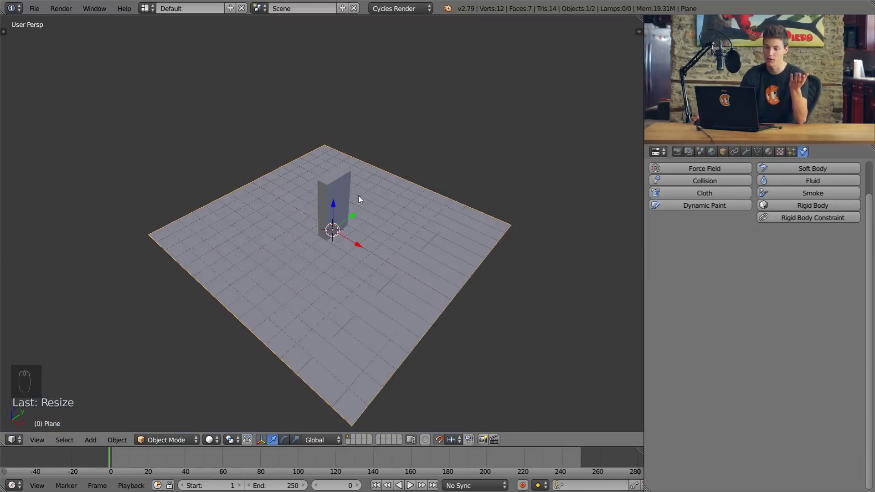
middle_click(381, 234)
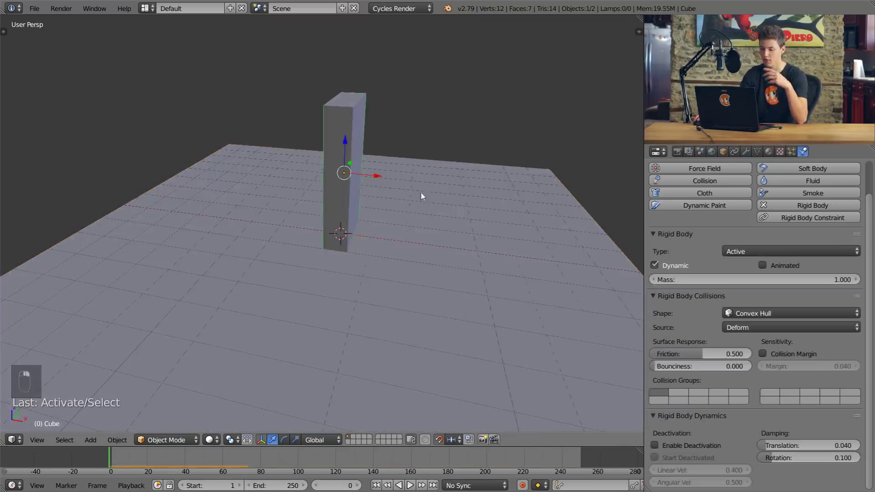
middle_click(403, 229)
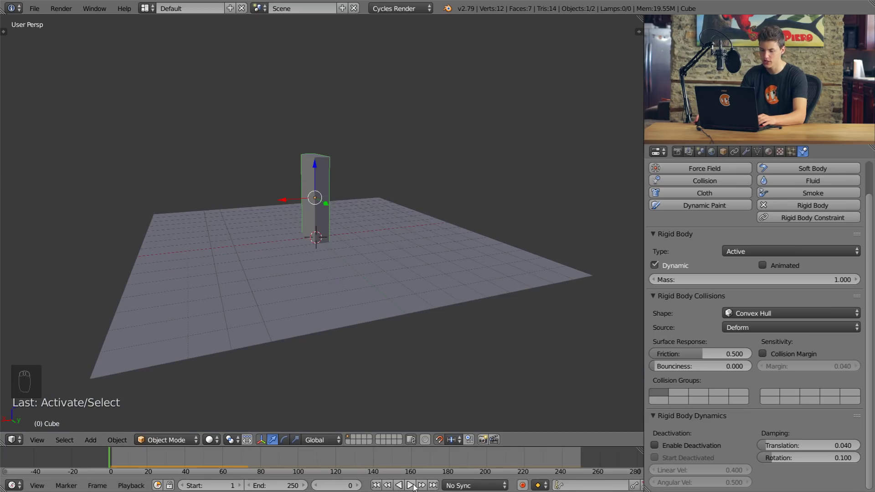
Make the ground plane a Passive rigid body and replay so the plank stands on it
left_click_drag(415, 482, 426, 270)
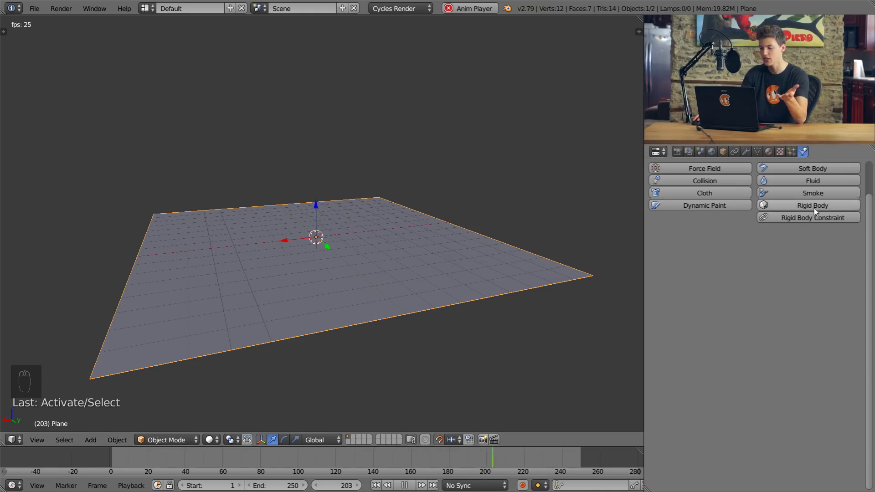
left_click_drag(817, 210, 460, 196)
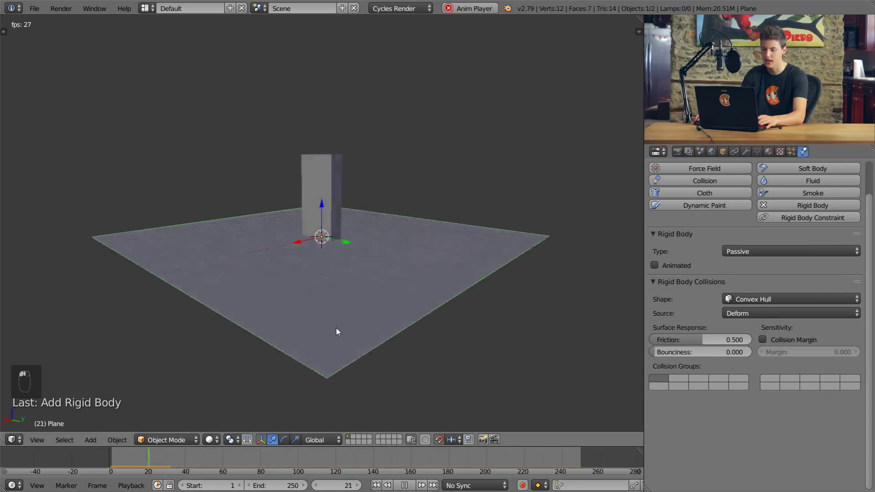
left_click(351, 241)
left_click_drag(333, 200, 357, 234)
left_click_drag(357, 233, 742, 306)
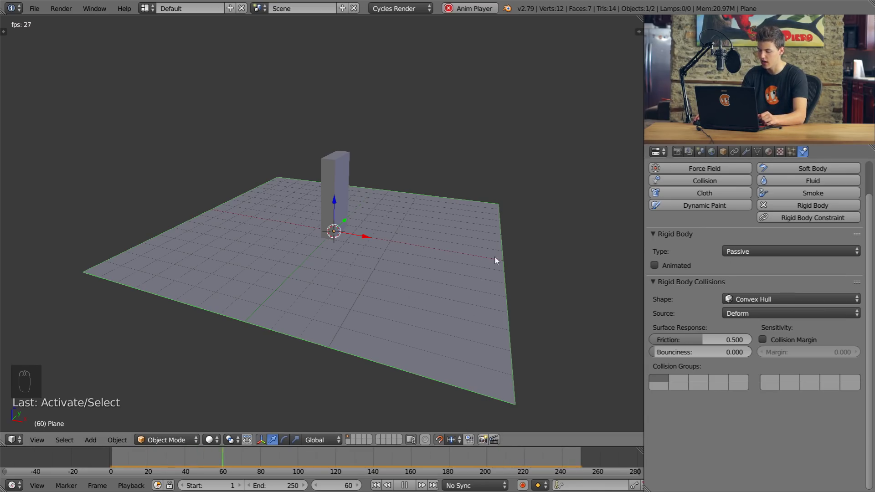
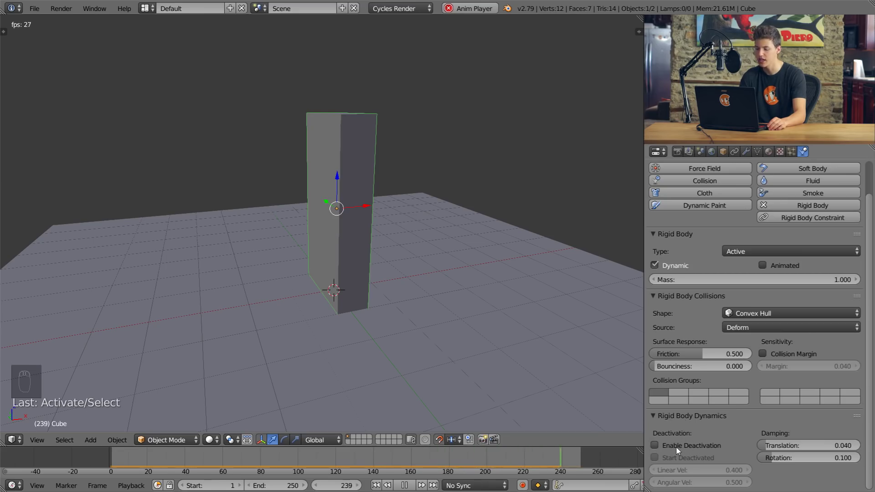
Tick Enable Deactivation in the plank's Rigid Body Dynamics
left_click(717, 422)
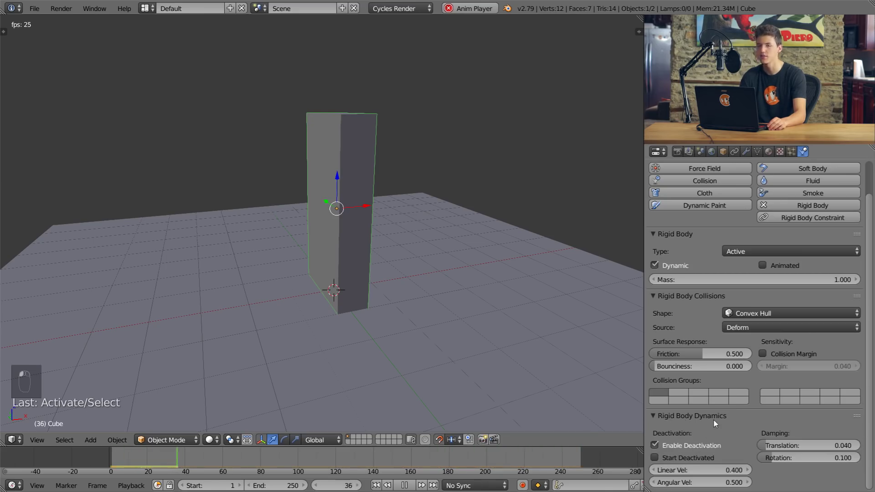
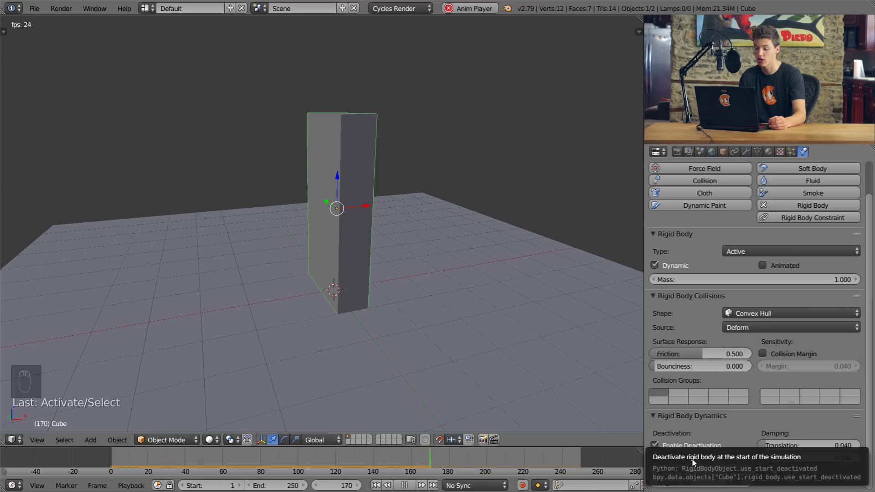
Lift the Start-Deactivated plank into mid-air to test it stays motionless, then undo the move
left_click_drag(537, 360, 408, 295)
left_click_drag(408, 295, 370, 89)
left_click_drag(369, 89, 350, 296)
left_click_drag(349, 296, 393, 233)
key("g")
key("ctrl+z")
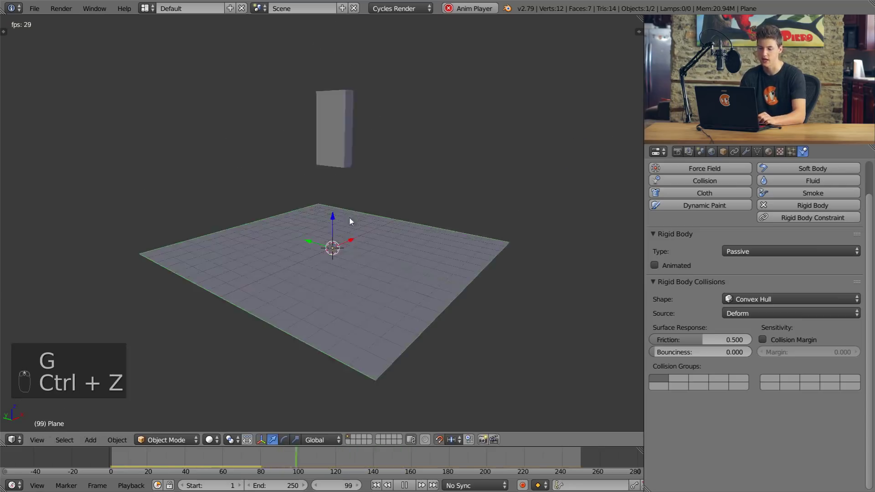
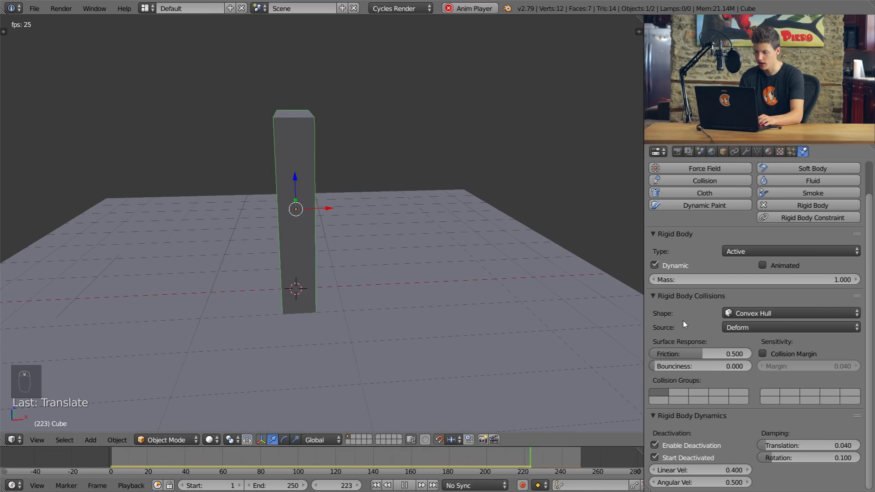
Duplicate the plank into upright pillars standing side by side in front view
middle_click(686, 322)
middle_click(343, 254)
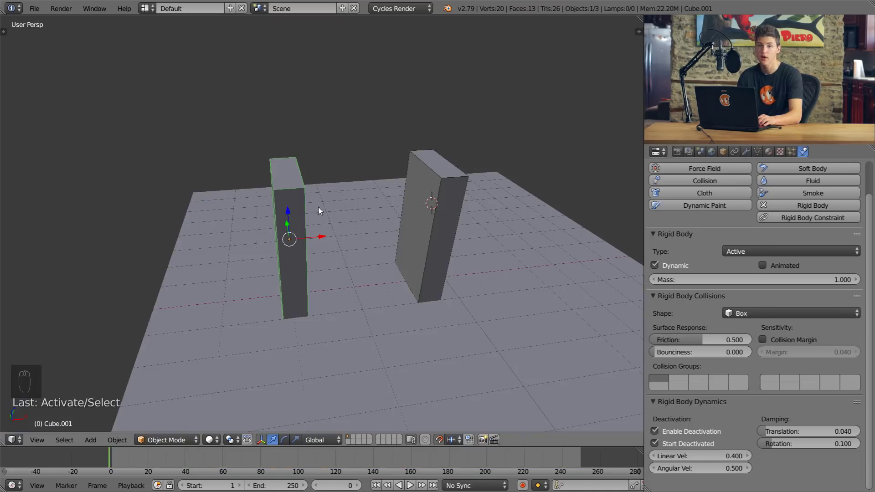
left_click_drag(451, 207, 435, 215)
key("alt+d")
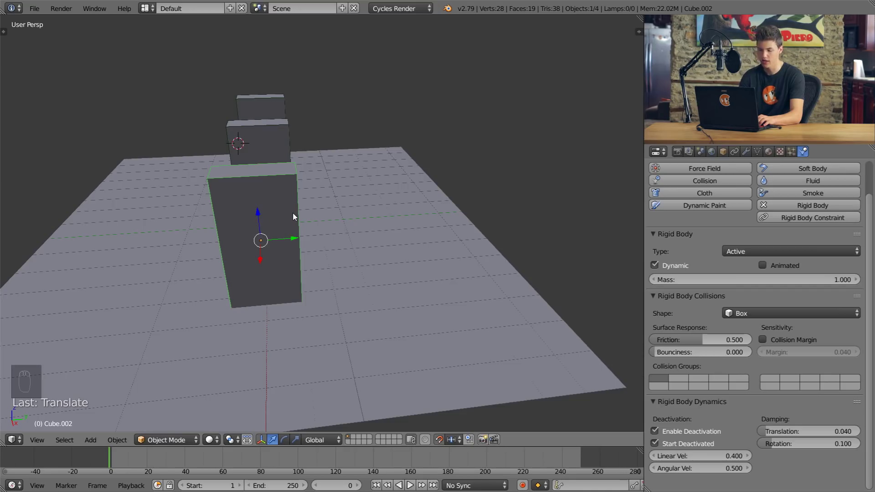
key("KP_1")
key("KP_5")
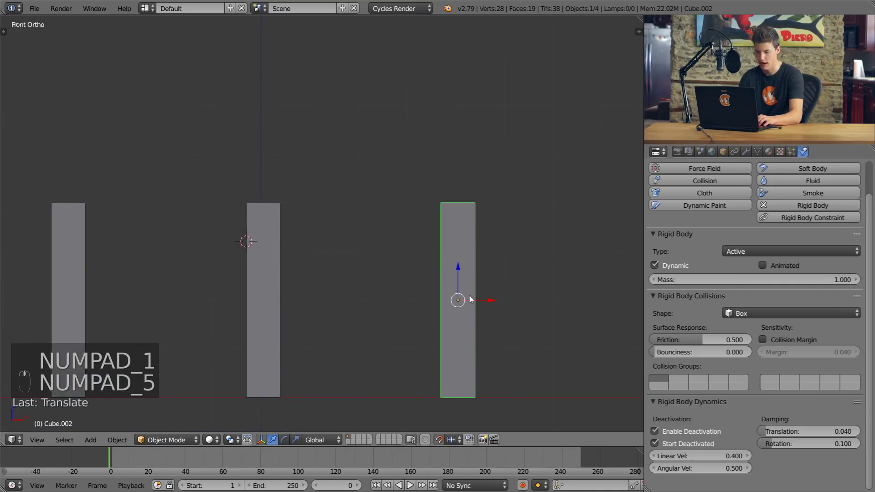
Rotate a copy 90 degrees and lay it flat across the tops of the pillars
key("alt+d")
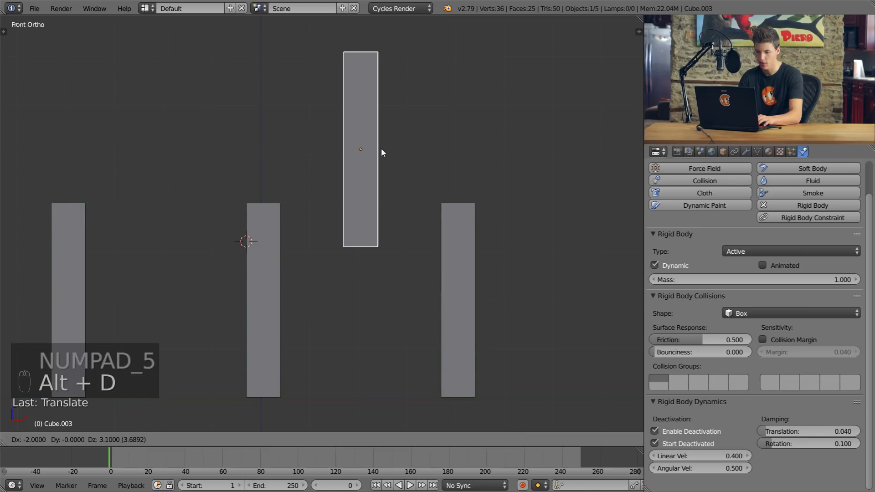
left_click_drag(384, 151, 475, 208)
key("r")
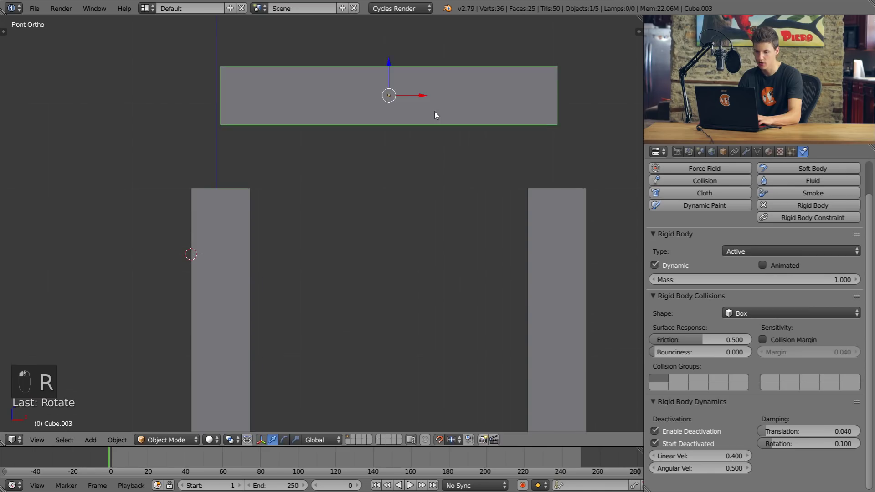
key("g")
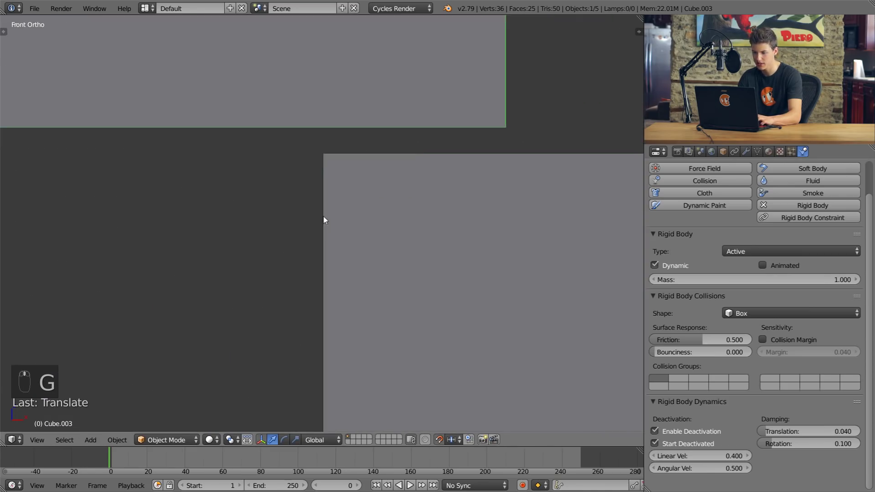
key("g")
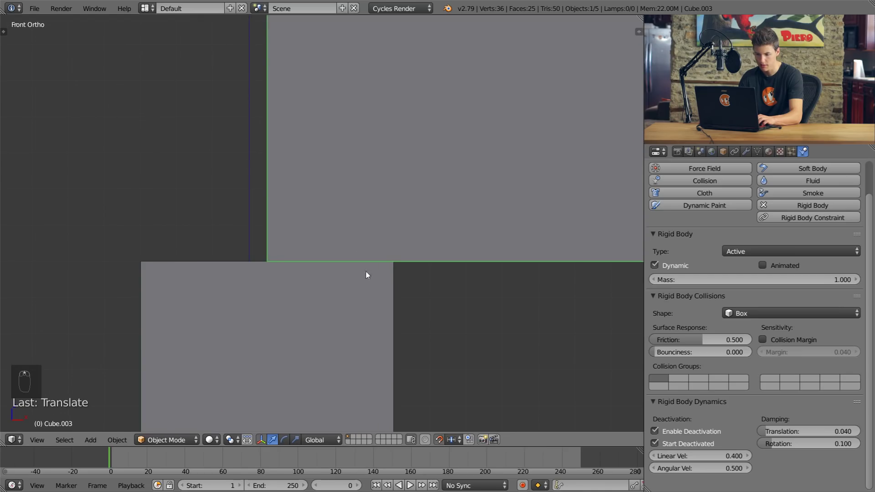
key("z")
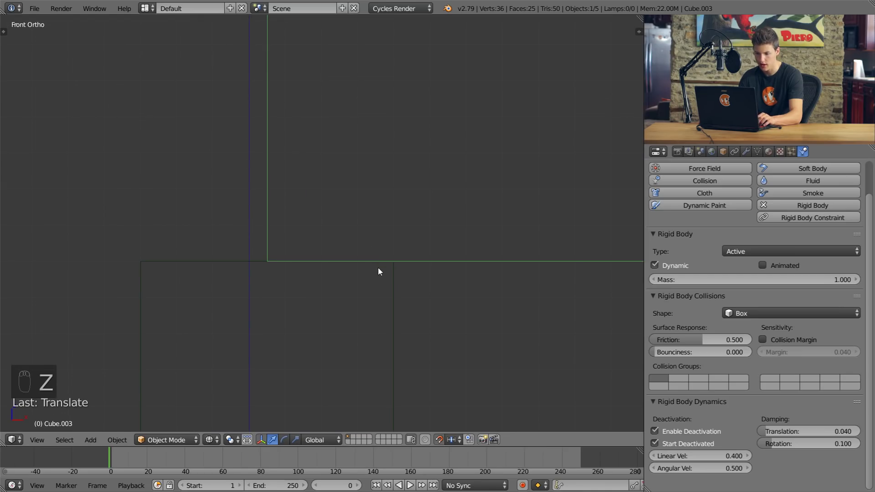
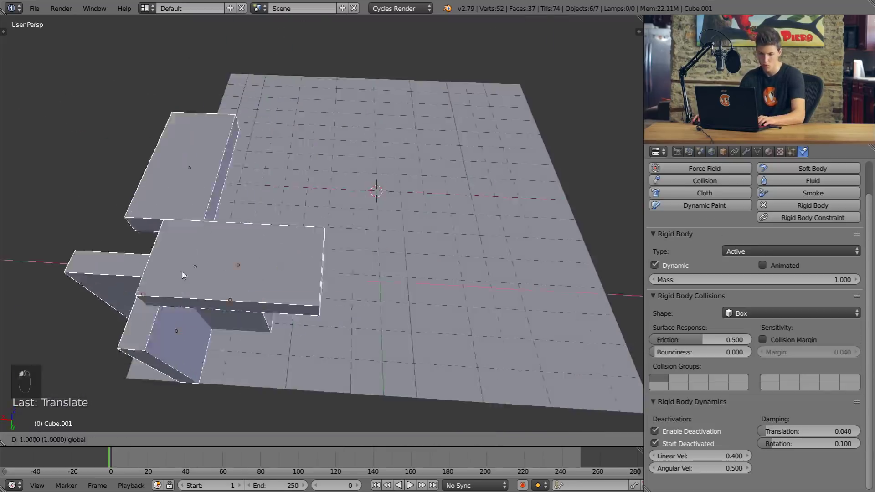
Duplicate the pillar-and-plank unit repeatedly in top view, deleting and undoing stray copies
key("KP_7")
key("KP_5")
key("g")
key("shift+d")
key("shift+d")
key("shift+d")
key("Delete")
key("Delete")
key("ctrl+z")
key("ctrl+z")
key("ctrl+z")
Box-select and duplicate rows into a wide grid layer of about seventy pieces
key("b")
key("shift+d")
key("shift+d")
key("shift+d")
key("KP_5")
key("Delete")
key("Delete")
key("Delete")
key("Delete")
key("ctrl+z")
key("ctrl+z")
key("ctrl+z")
key("a")
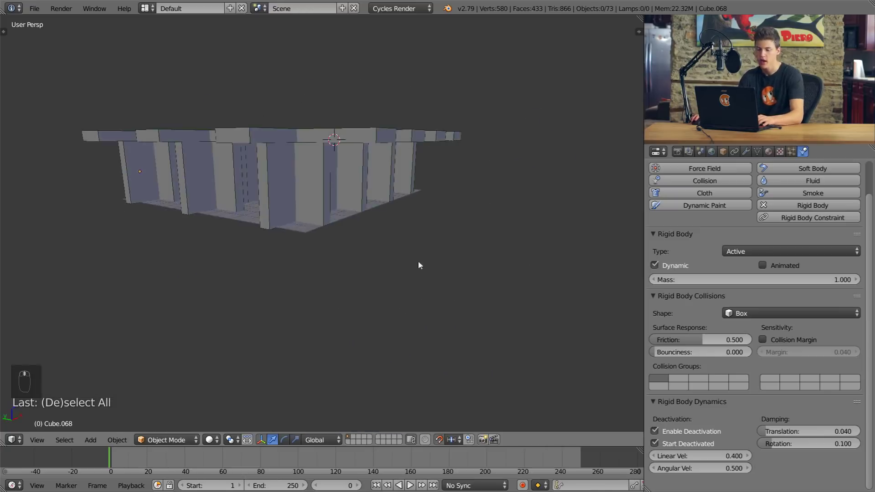
key("s")
key("s")
left_click(422, 302)
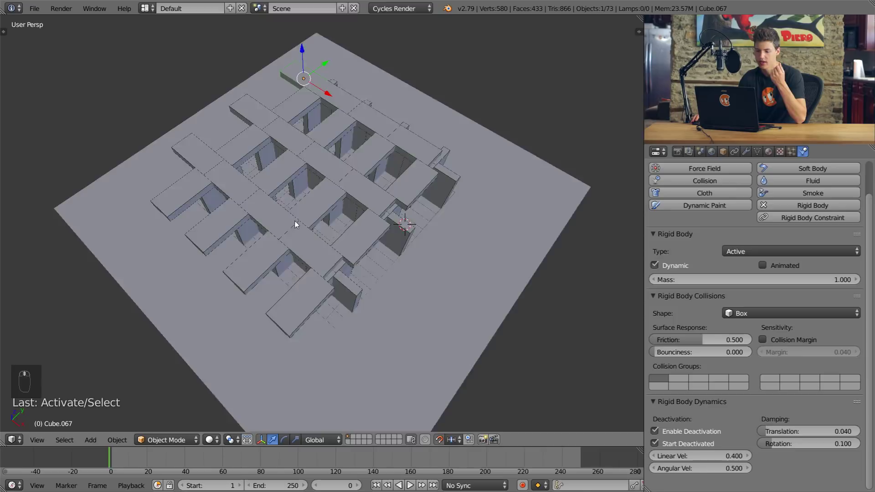
middle_click(257, 226)
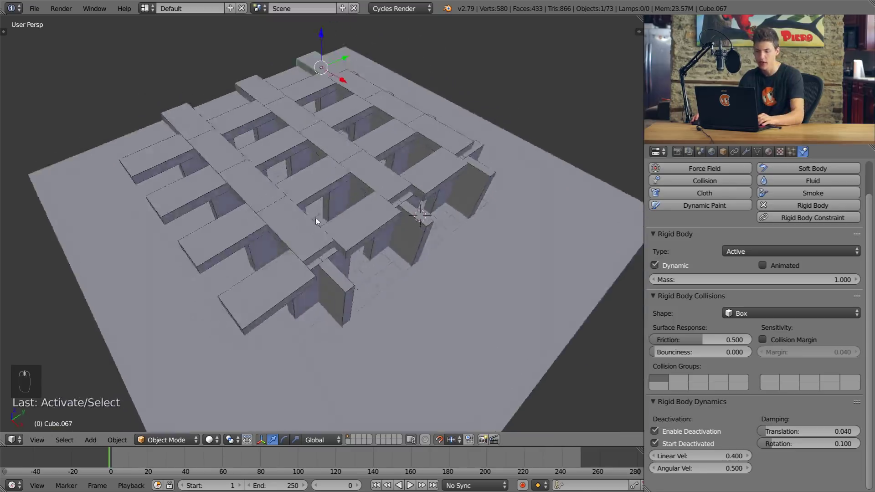
Delete the stray pieces, trimming the grid to a tidy block of about sixty pillars and planks
key("Delete")
key("Delete")
key("Delete")
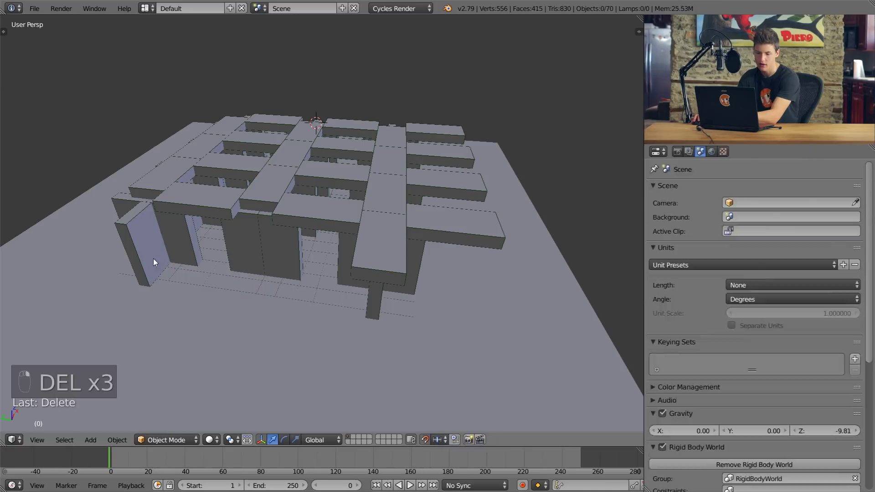
key("Delete")
key("Delete")
key("Delete")
key("Delete")
key("Delete")
key("Delete")
key("Delete")
key("Delete")
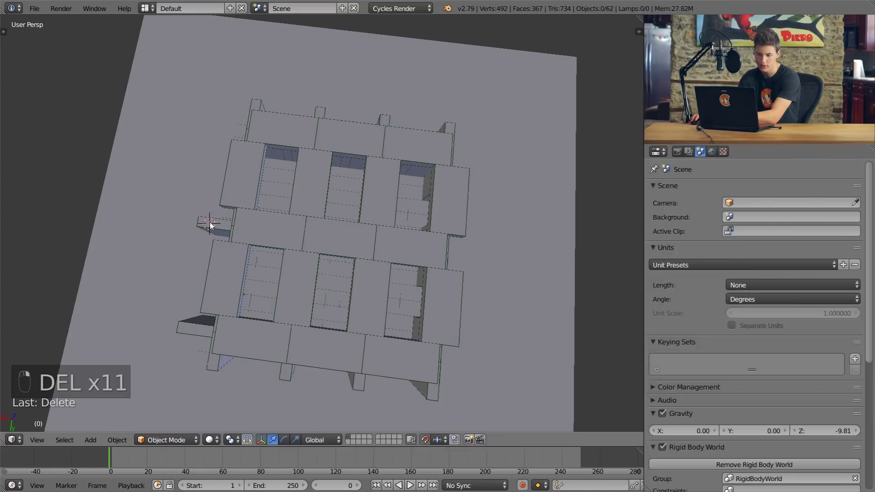
key("Delete")
key("Delete")
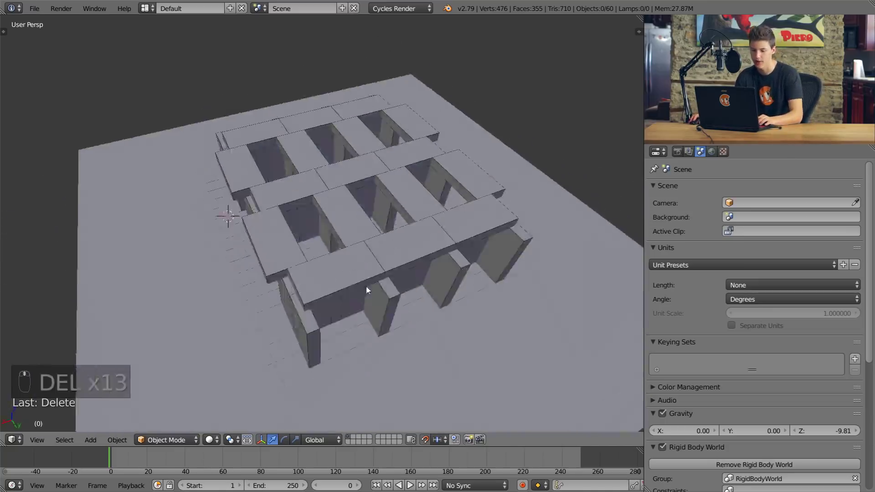
Box-select the plank floor, duplicate it with Shift+D and stack the copy on top as a second layer
middle_click(422, 281)
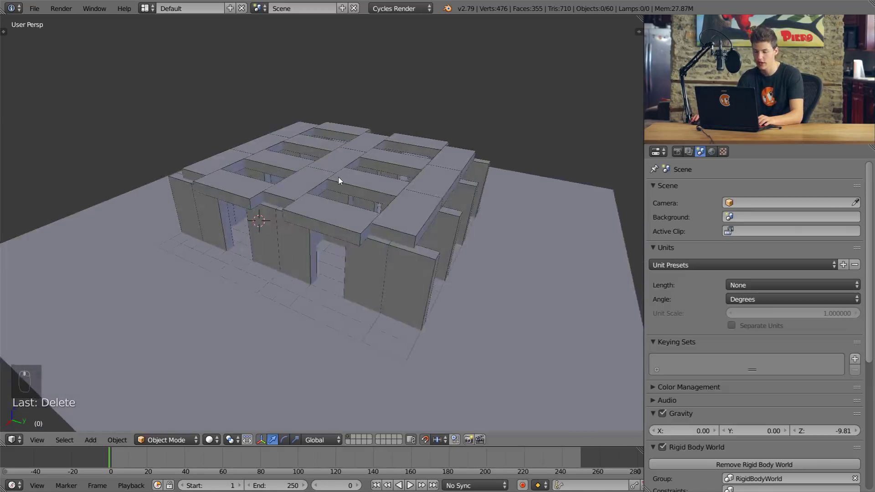
left_click_drag(324, 176, 381, 153)
key("b")
key("shift+d")
key("KP_1")
key("KP_5")
key("g")
key("KP_5")
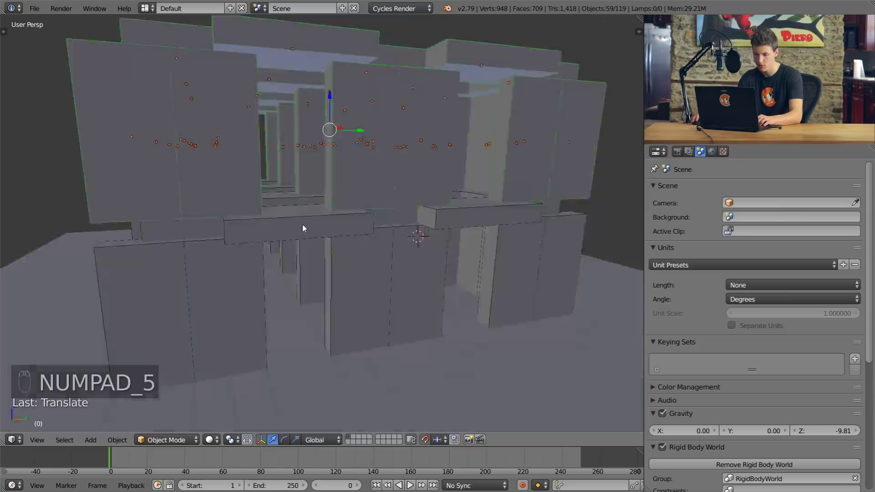
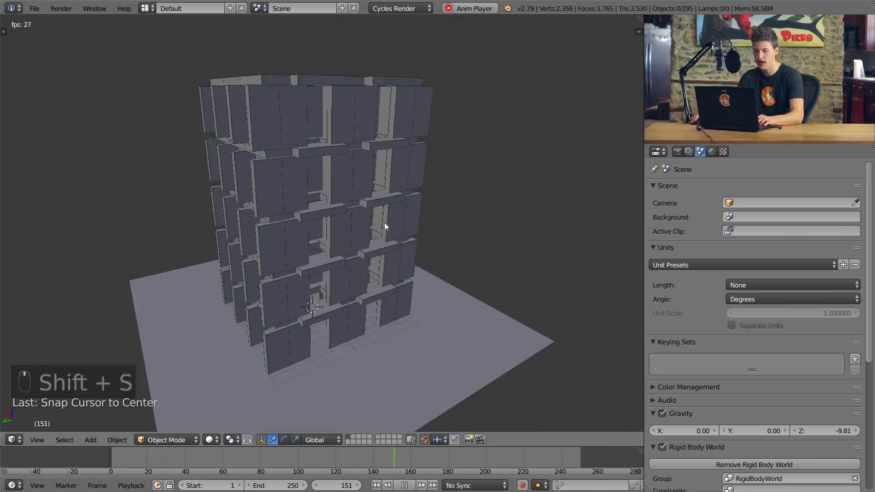
Add a UV sphere, resize it and move it sideways out beside the plank tower
key("shift+a")
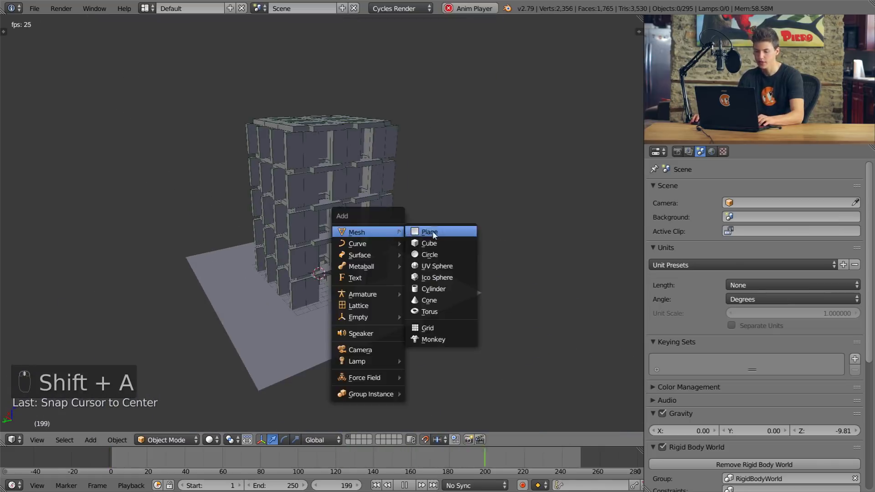
key("s")
key("g")
key("s")
key("t")
key("t")
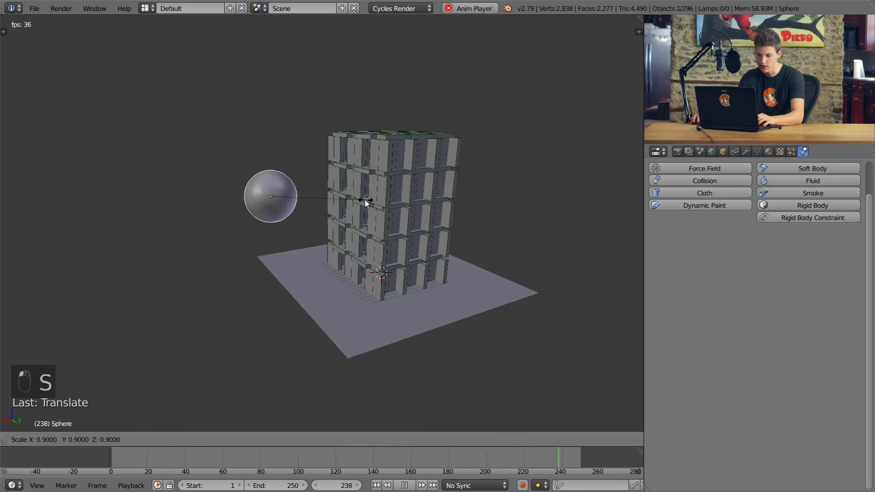
key("s")
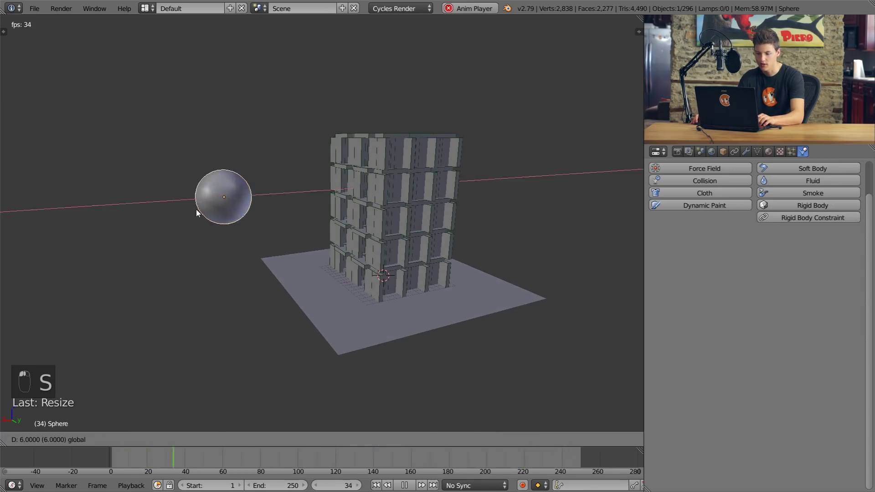
Enlarge the sphere and keyframe its Location at two frames so it moves toward the tower
left_click_drag(419, 191, 151, 276)
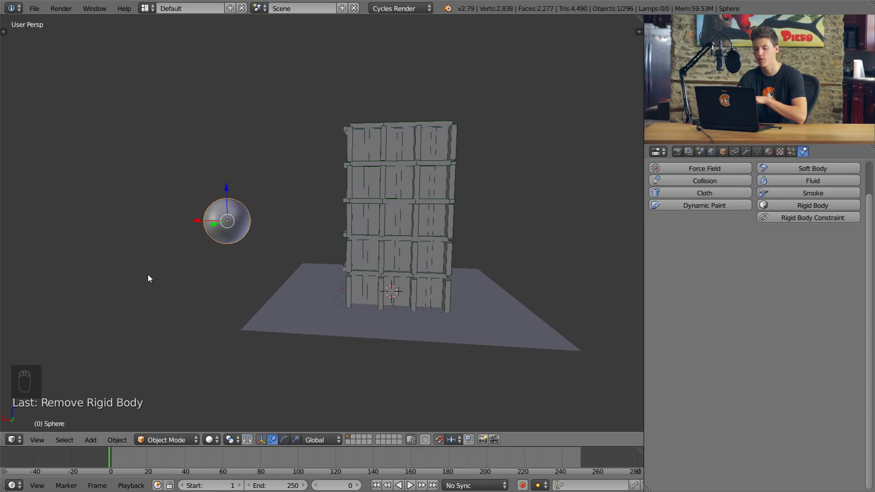
left_click_drag(237, 253, 198, 331)
key("Right")
key("i")
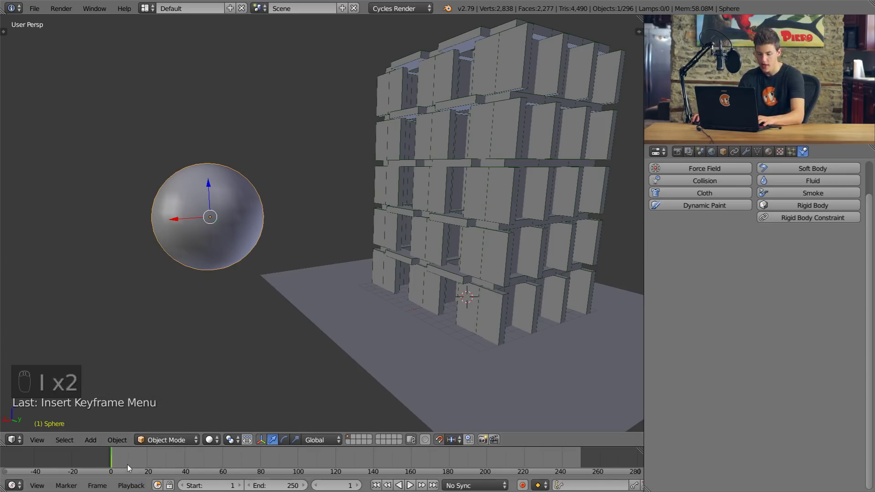
left_click_drag(131, 462, 253, 206)
key("i")
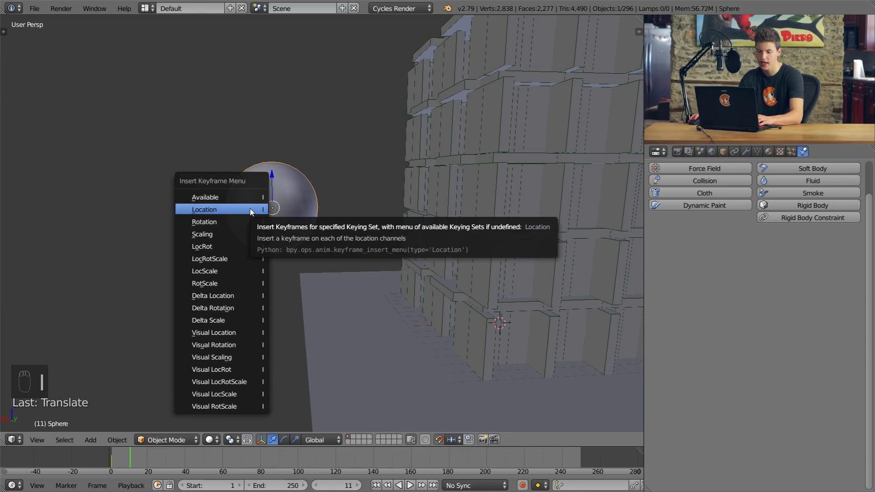
Tick Animated in the sphere's Rigid Body panel and play the simulation
left_click_drag(88, 459, 761, 243)
left_click_drag(775, 207, 767, 266)
left_click_drag(767, 267, 200, 243)
key("Right")
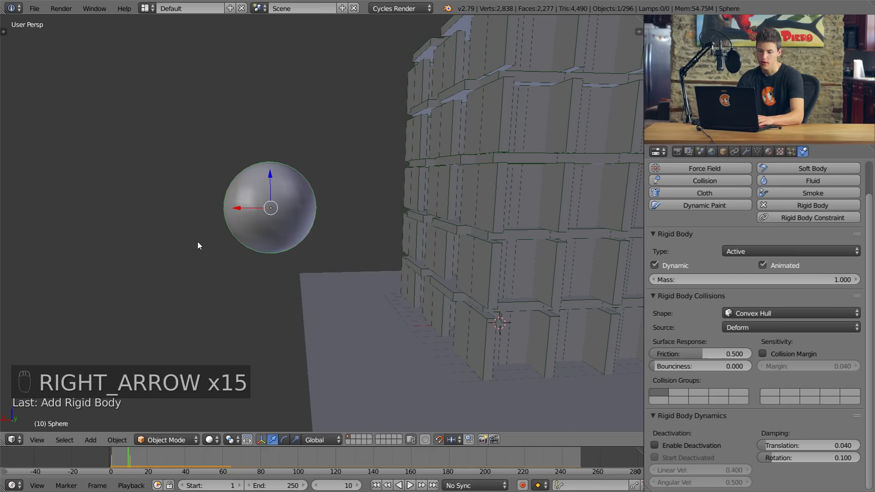
Keyframe the sphere's Animated setting on at frame 7 and off at frame 8
key("Left")
key("Left")
key("Right")
key("Left")
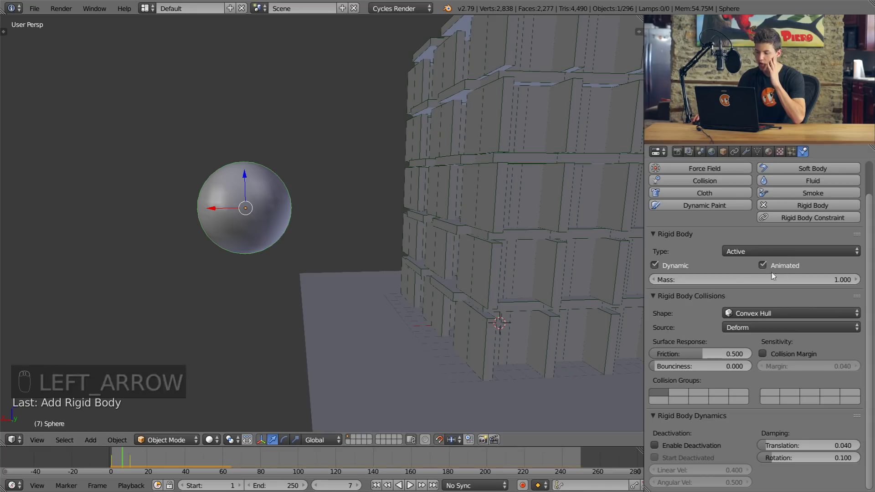
left_click_drag(767, 263, 777, 266)
left_click_drag(767, 267, 769, 266)
key("i")
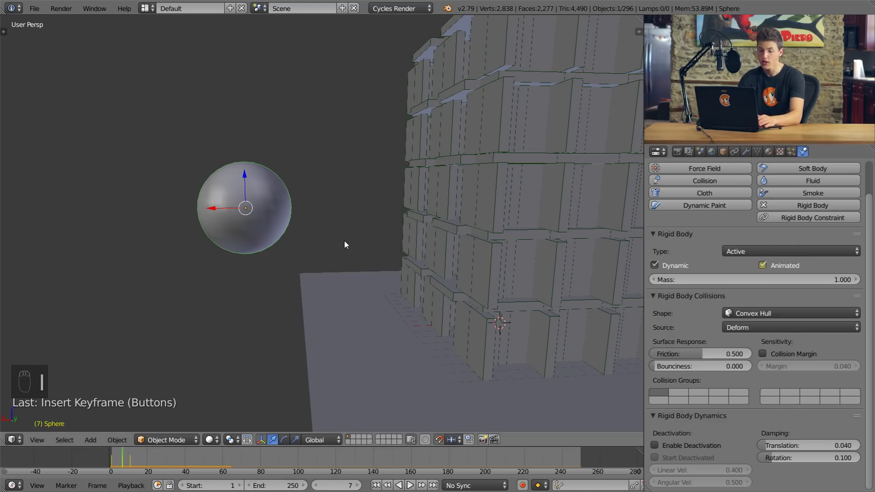
key("Right")
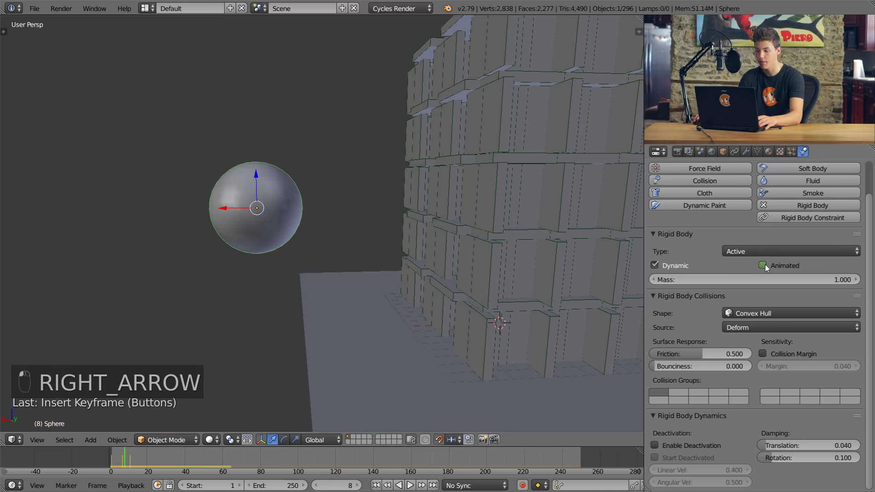
key("i")
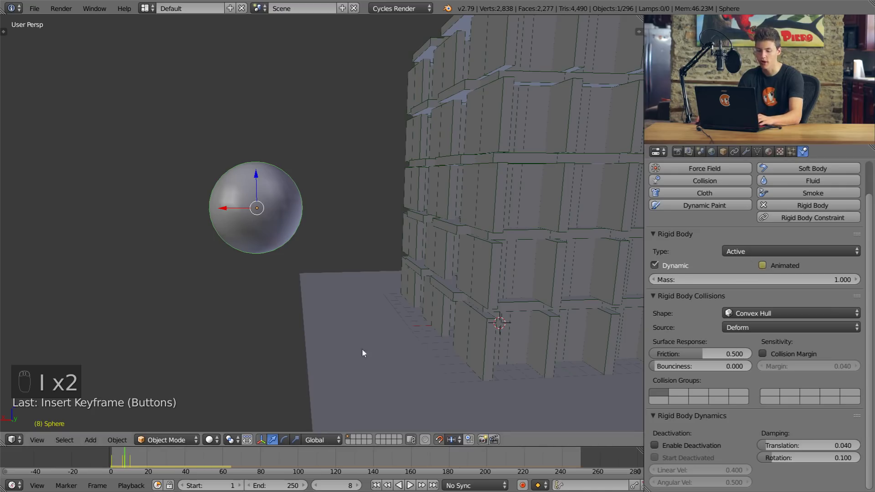
Scrub back and forth through the frames to check the keyframes, then play the simulation
key("Left")
key("Left")
key("Left")
key("Left")
key("Left")
key("Left")
key("Right")
key("Right")
key("Right")
key("Right")
key("Right")
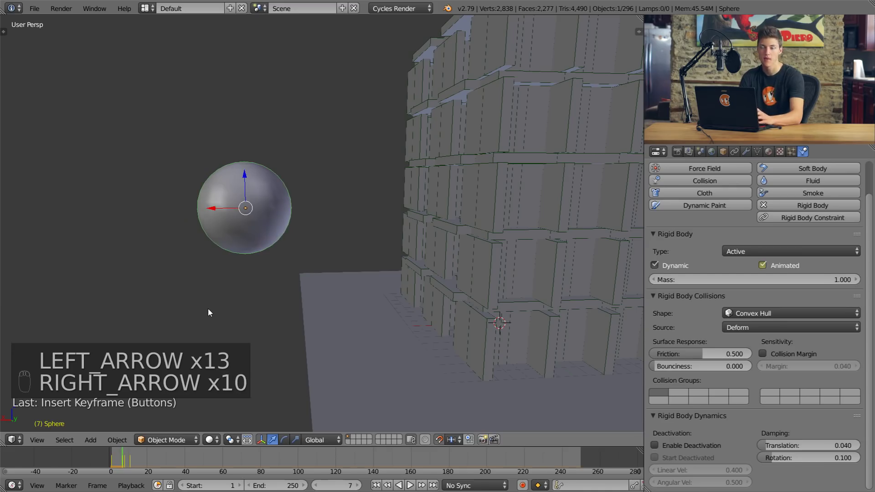
key("Right")
key("Right")
key("Right")
key("Right")
key("Right")
key("Right")
key("Right")
Raise the sphere's Mass in stages through 5 and 10 to 12.5, replaying until it scatters the planks
left_click_drag(413, 484, 424, 329)
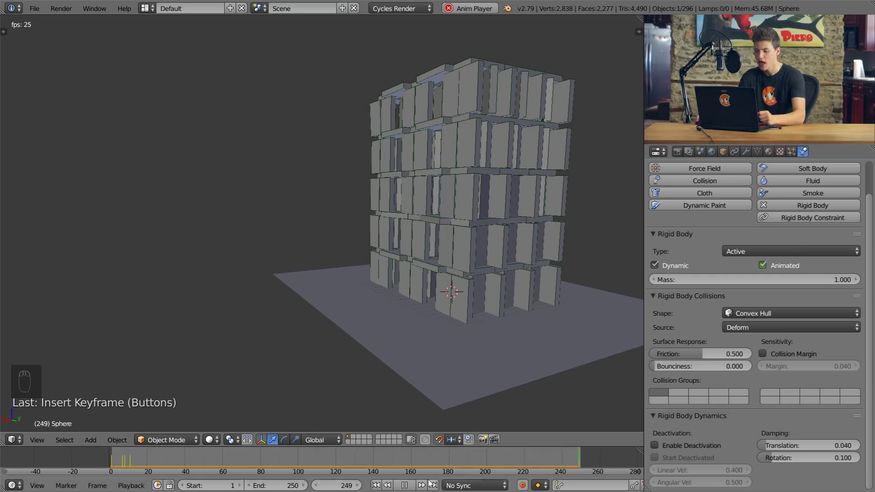
left_click_drag(689, 281, 449, 281)
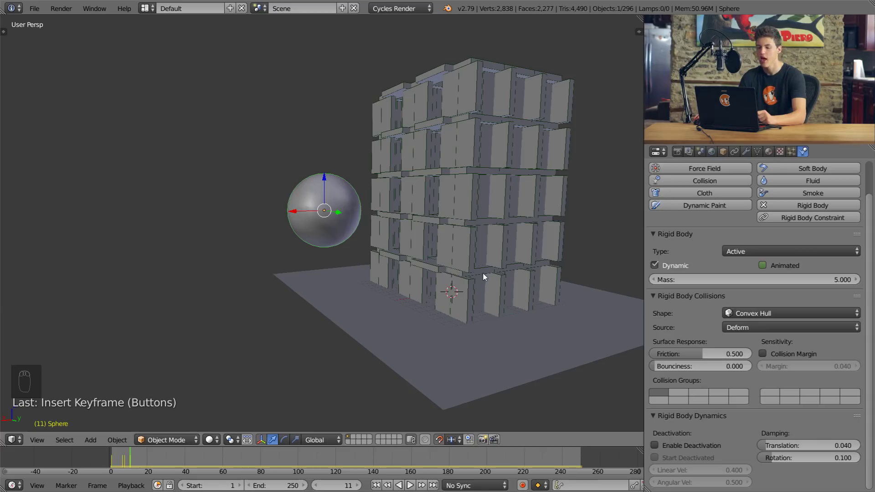
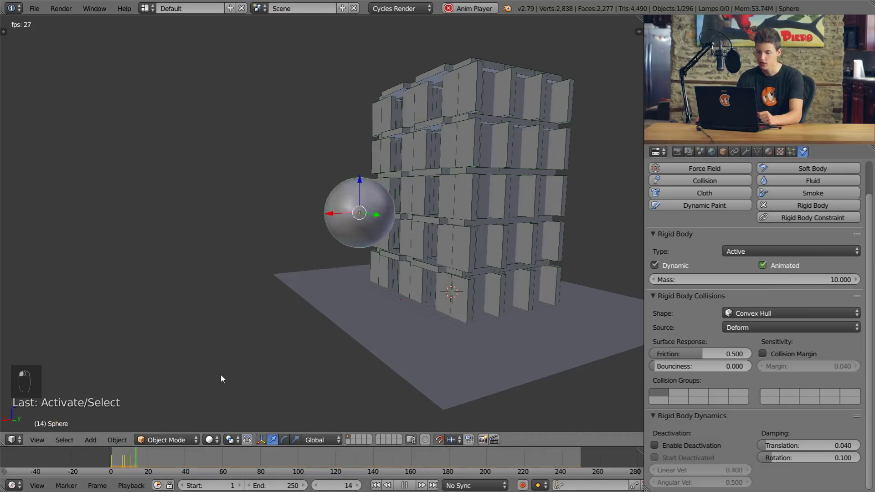
left_click_drag(225, 377, 487, 277)
left_click_drag(486, 276, 495, 294)
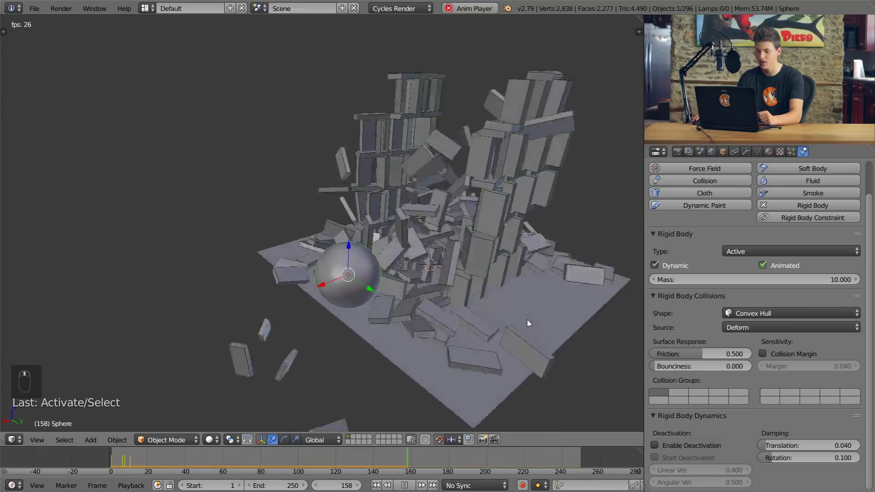
left_click_drag(537, 323, 338, 273)
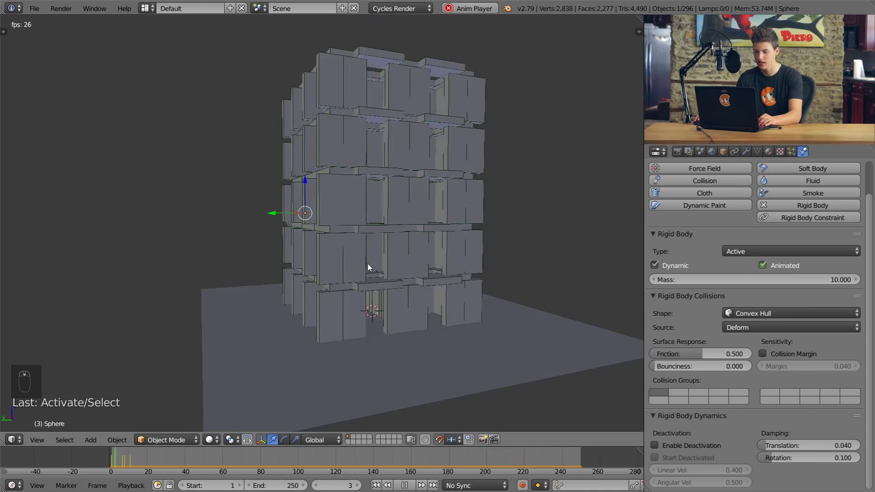
left_click_drag(357, 277, 745, 274)
left_click_drag(745, 274, 415, 317)
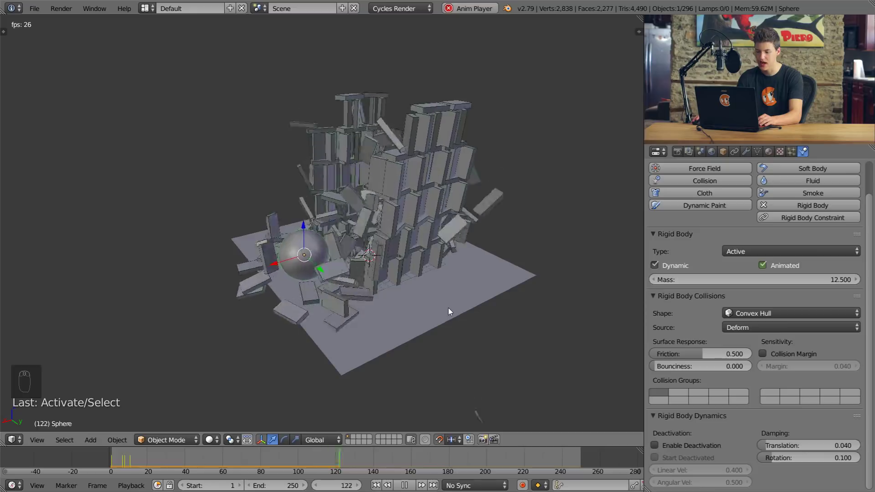
key("s")
left_click_drag(510, 303, 523, 313)
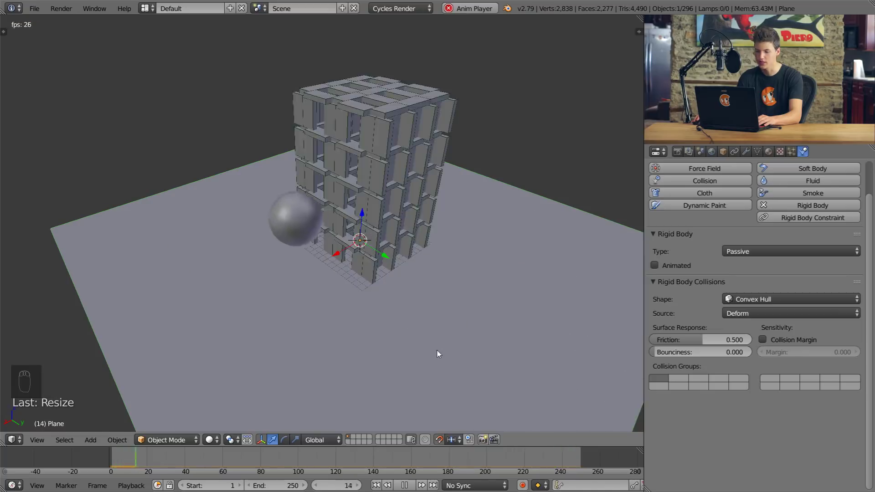
left_click(176, 459)
left_click_drag(414, 280, 373, 244)
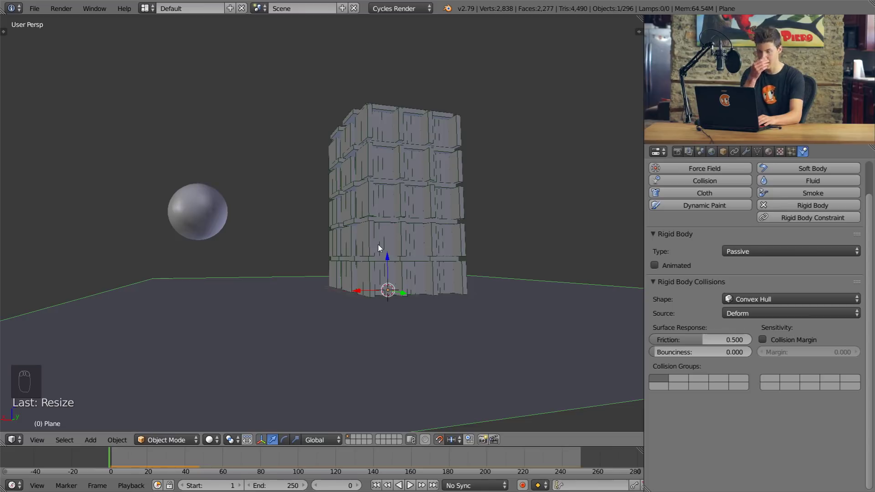
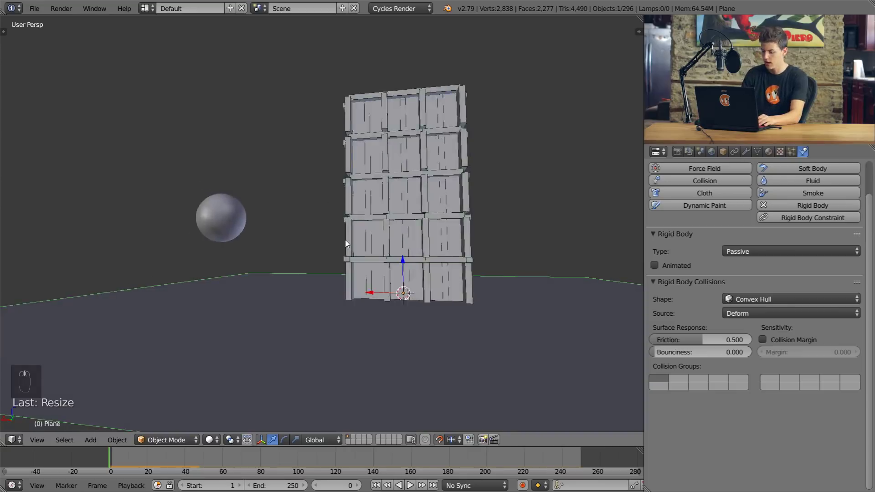
From front view, box-select the planks and repeatedly duplicate and stack them into a very tall column
key("KP_1")
key("KP_5")
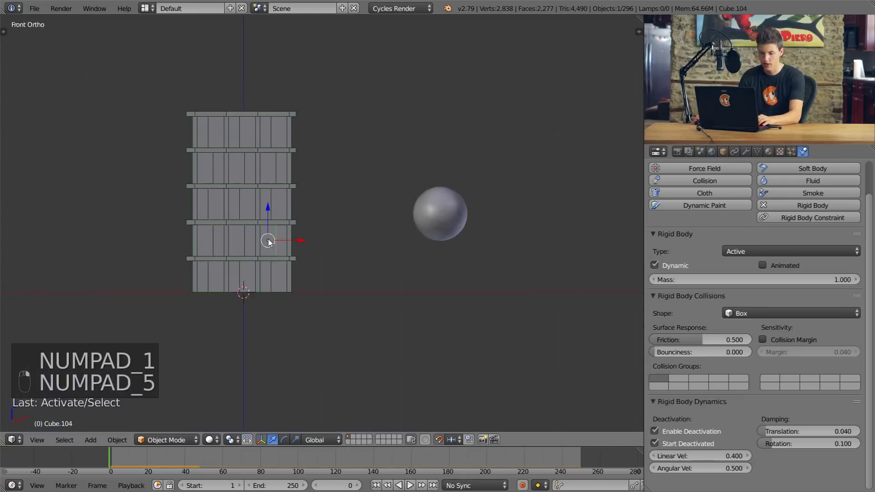
key("b")
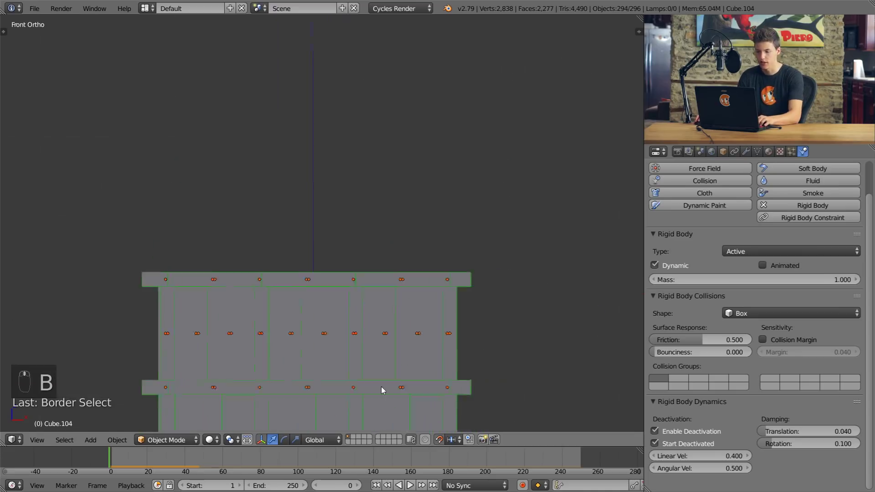
key("shift+d")
key("g")
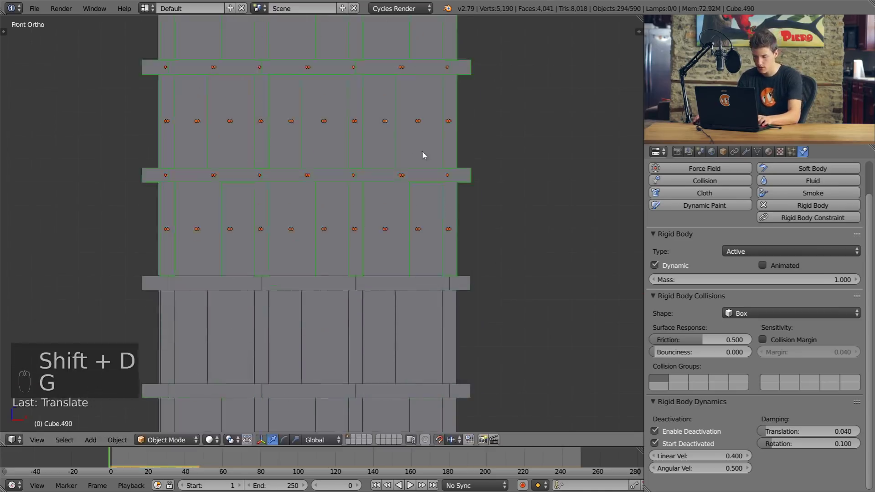
key("shift+d")
key("g")
key("g")
key("KP_1")
key("b")
key("shift+d")
key("g")
key("g")
key("g")
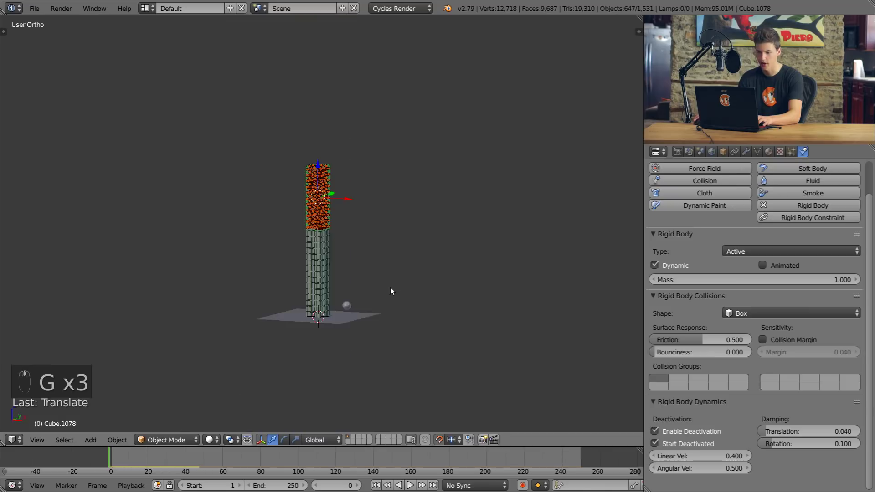
Deselect all the planks and frame the whole tall tower beside the sphere from the front
key("KP_5")
key("z")
key("z")
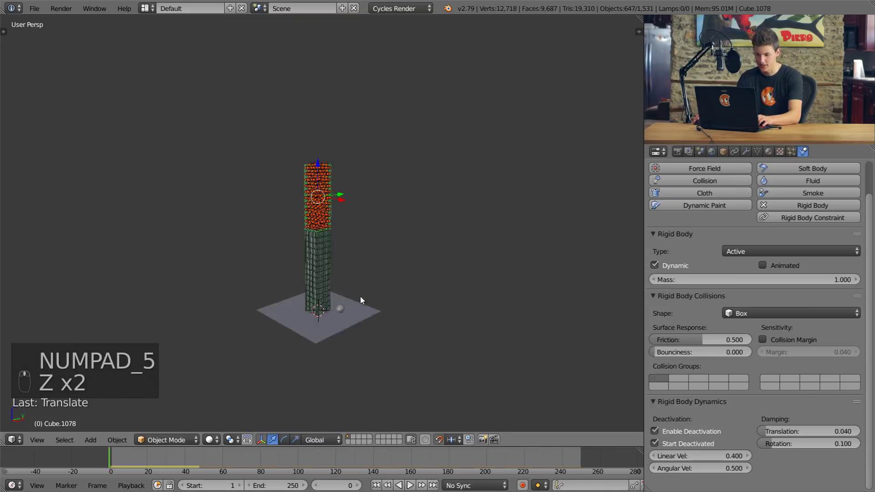
key("a")
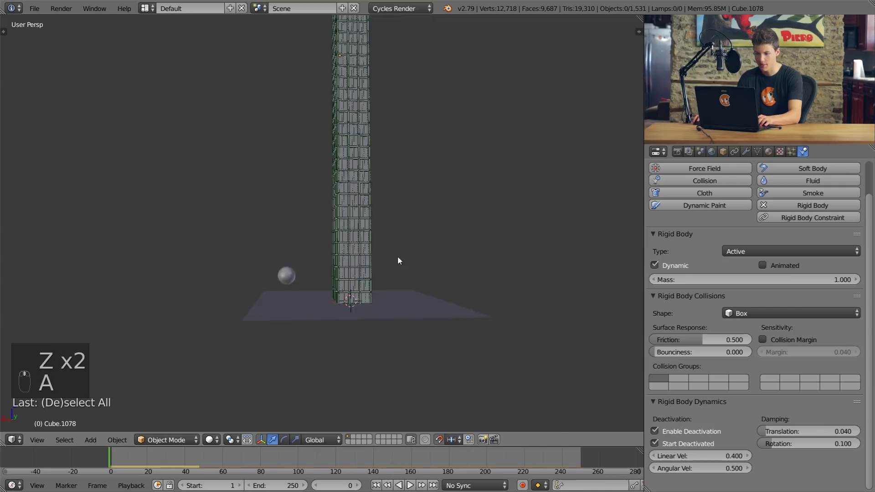
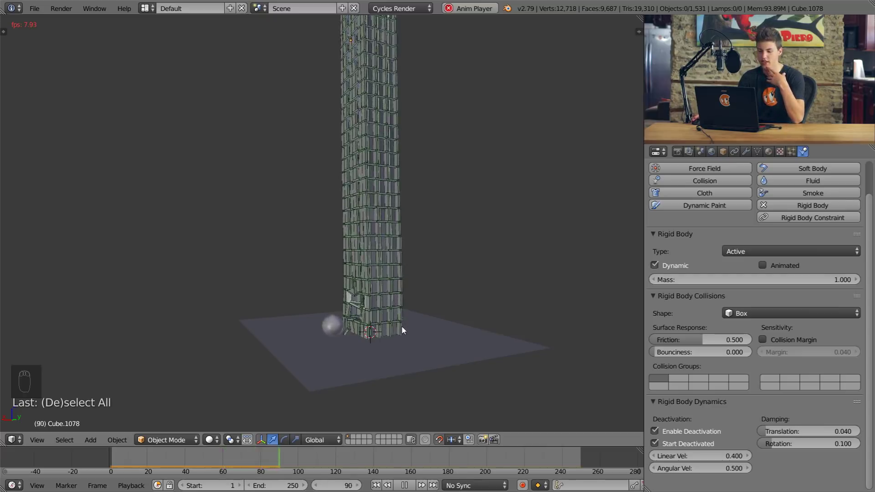
Orbit the view while playback shows the sphere toppling the tall tower into rubble
middle_click(411, 309)
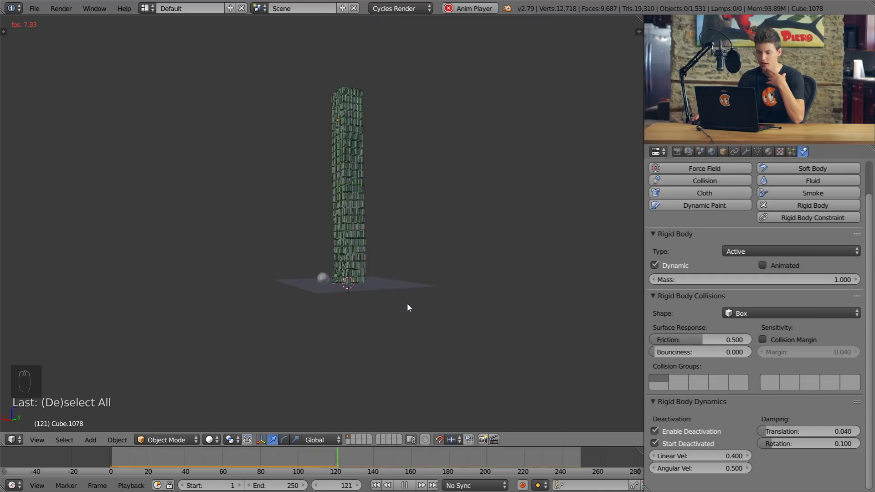
left_click_drag(411, 306, 410, 306)
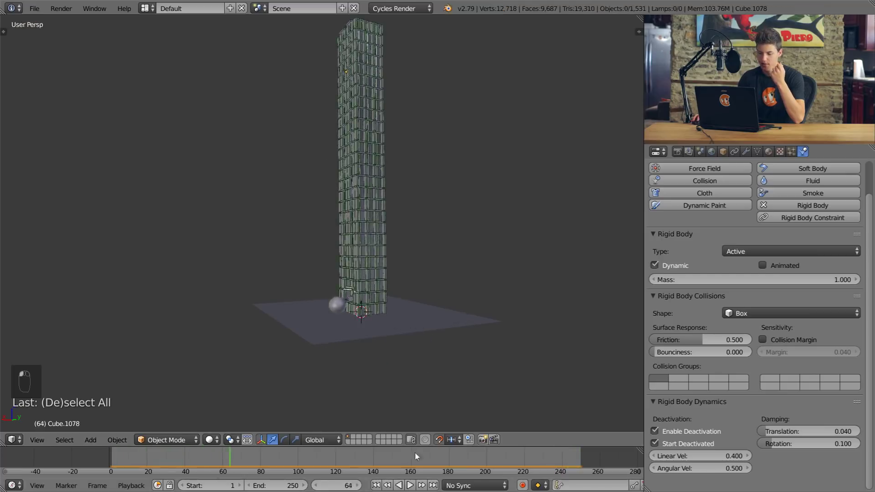
Set the timeline End to 400 and start retyping the Scene's Rigid Body Cache End from 250
left_click_drag(427, 454, 583, 460)
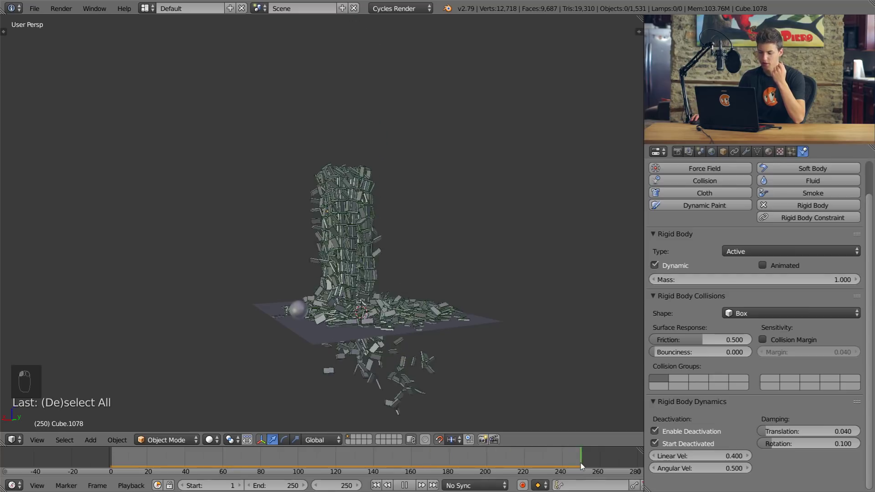
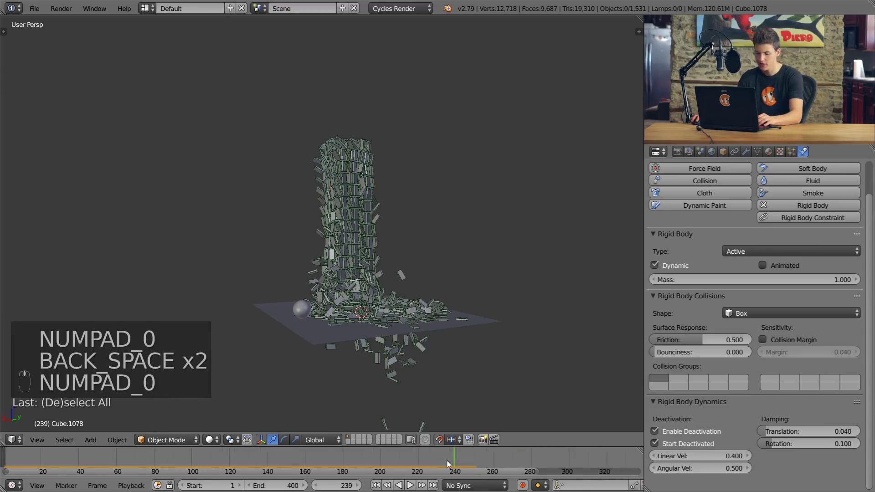
left_click(489, 465)
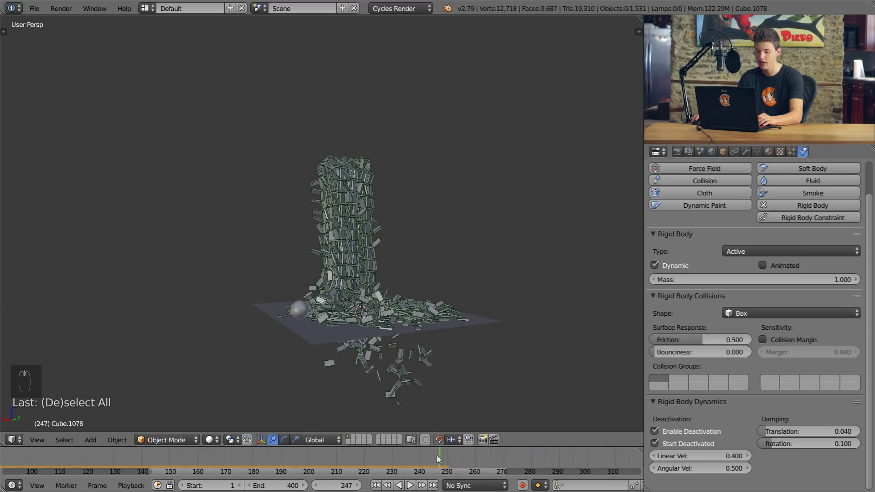
left_click_drag(447, 459, 433, 460)
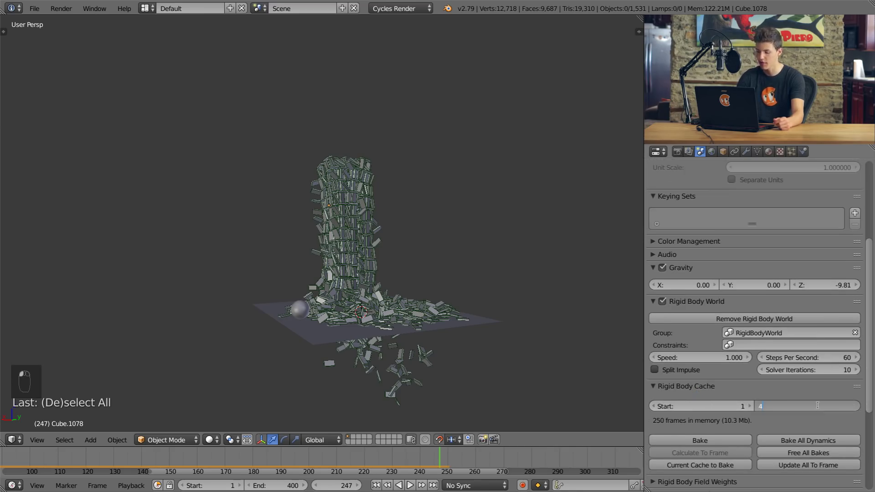
Confirm 400 as the rigid body cache's end frame and replay as the mass-20 sphere reaches the tower
key("KP_0")
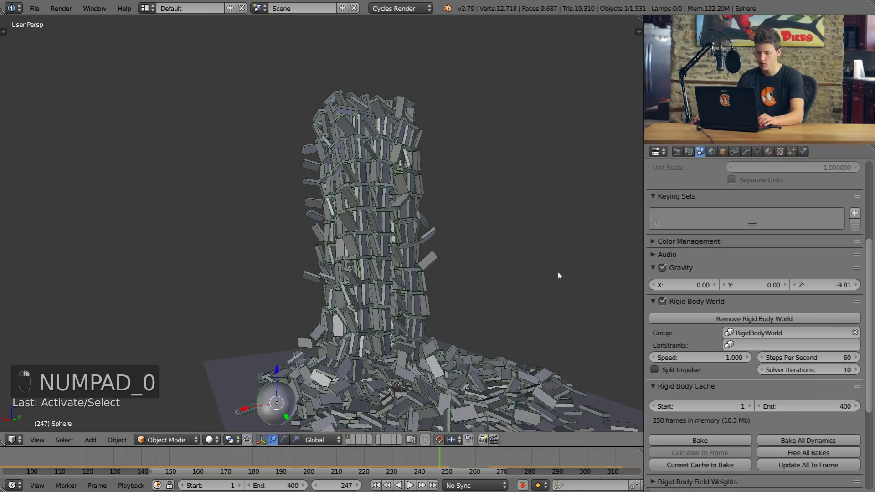
left_click_drag(803, 319, 167, 438)
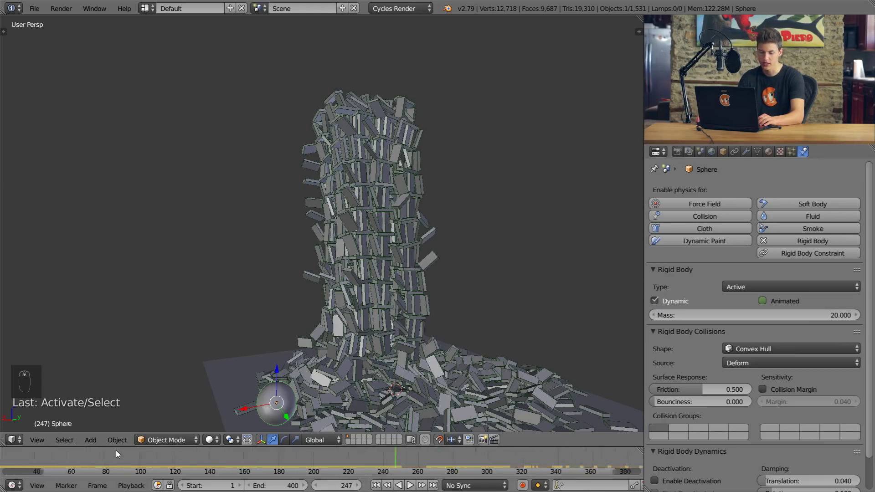
left_click_drag(25, 457, 439, 336)
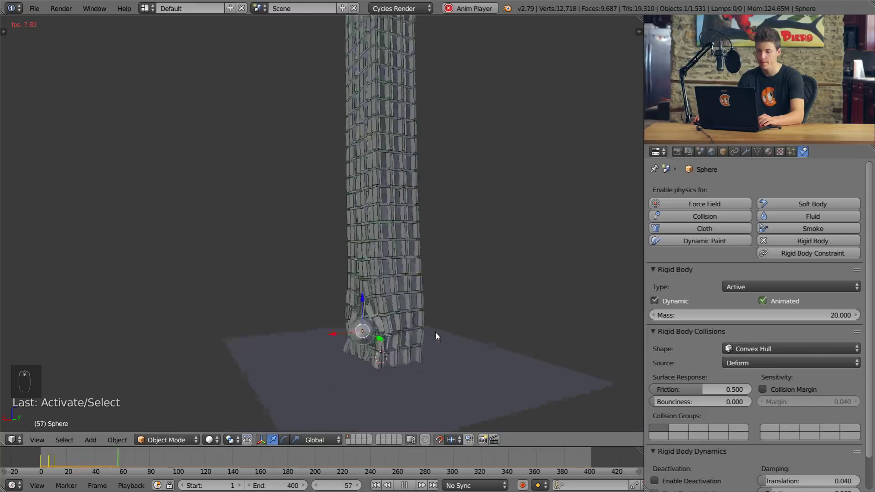
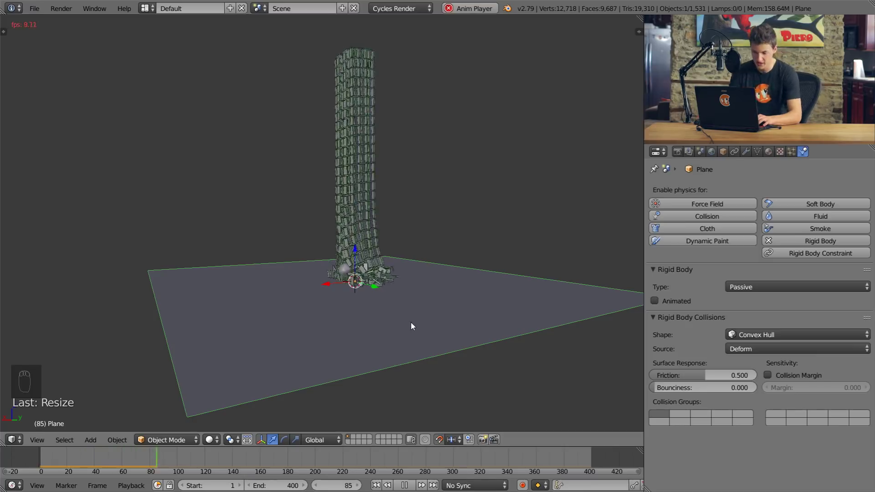
Orbit the view edge-on and from above as the tower collapses and spills planks across the floor
left_click_drag(408, 297, 409, 293)
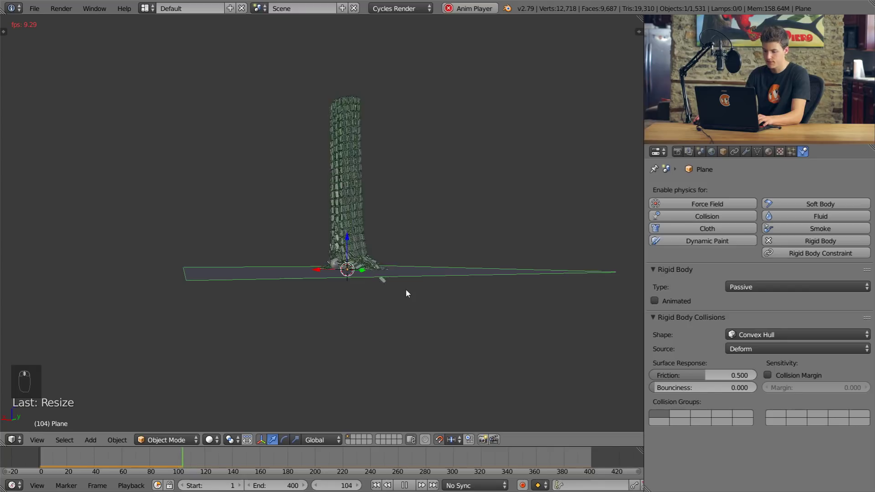
left_click_drag(387, 298, 394, 296)
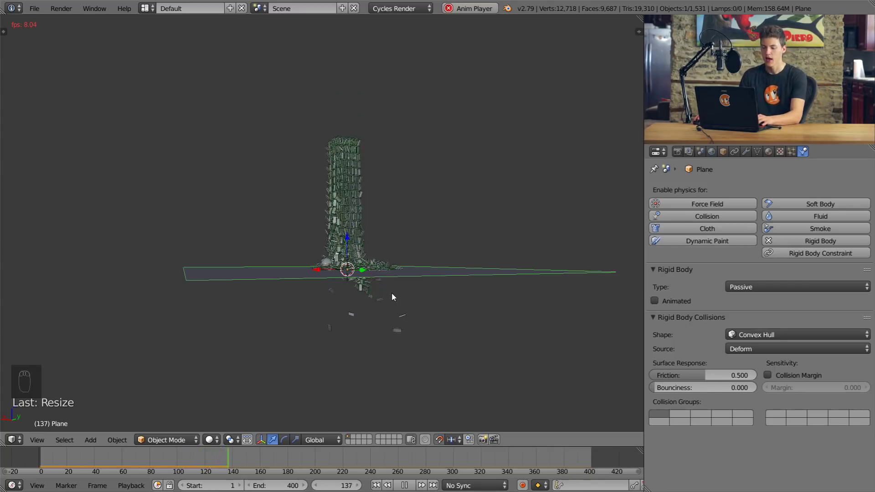
middle_click(385, 314)
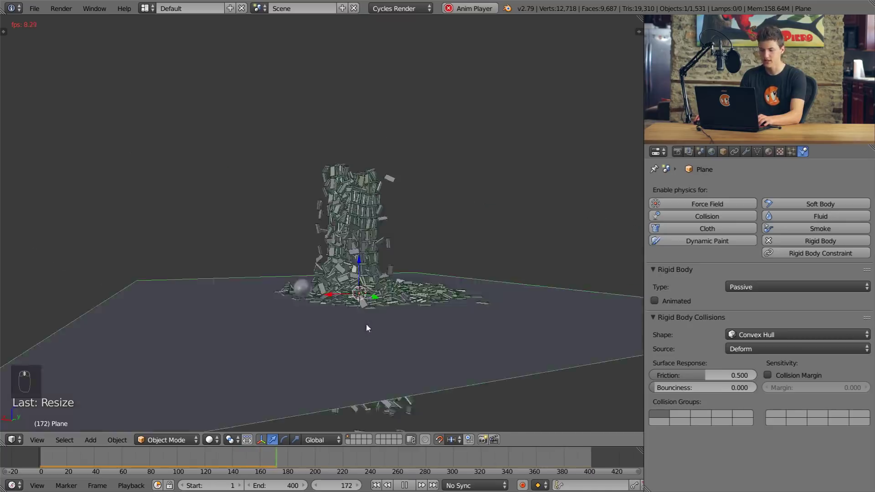
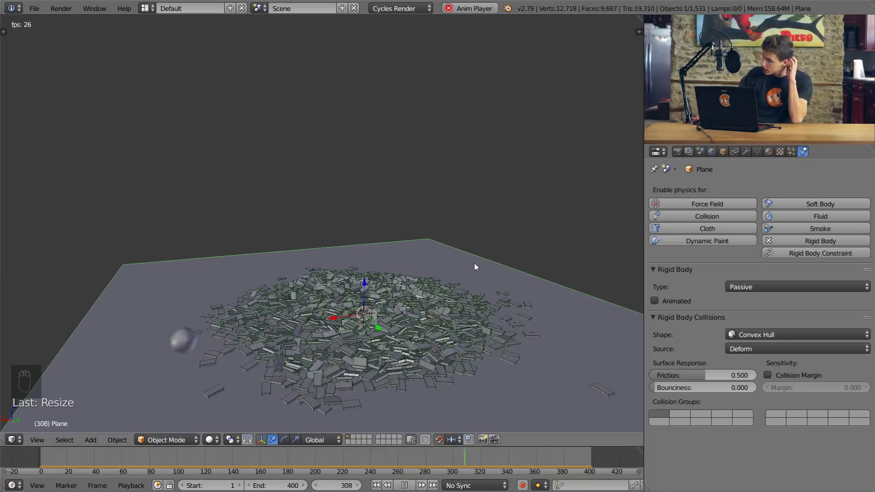
Orbit and move the view in close to the sphere and the tower base
left_click_drag(476, 267, 735, 369)
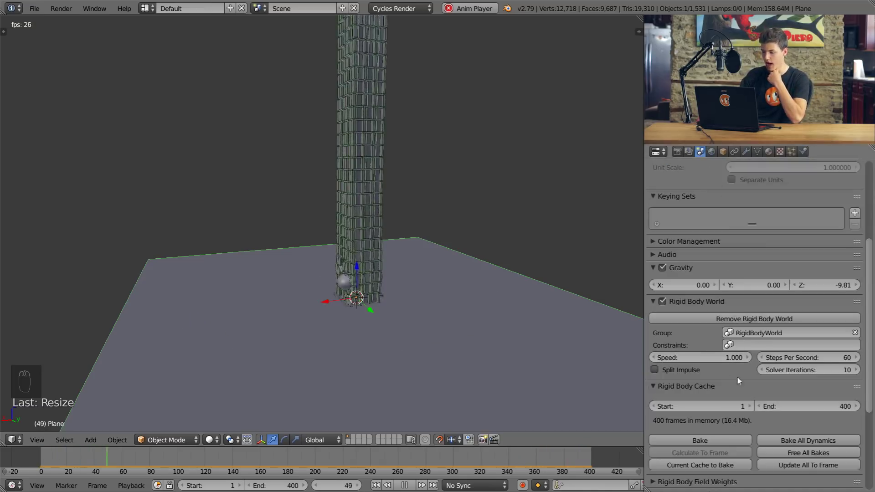
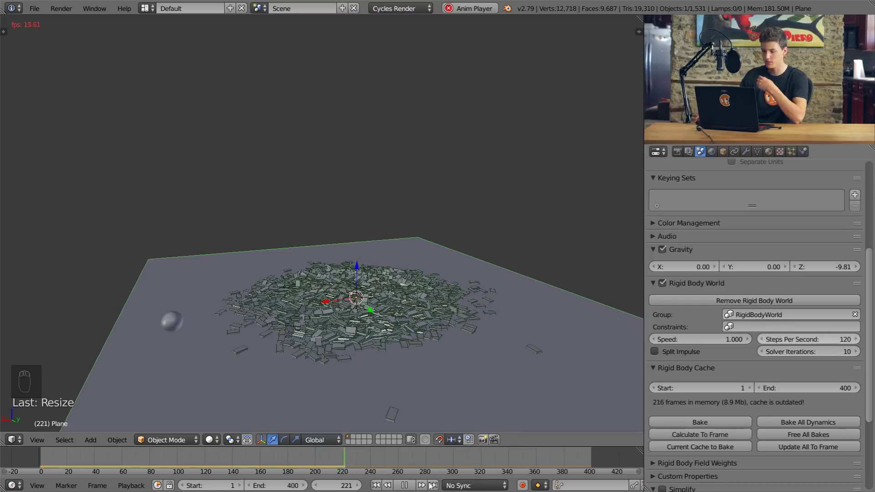
left_click_drag(24, 456, 386, 348)
middle_click(391, 335)
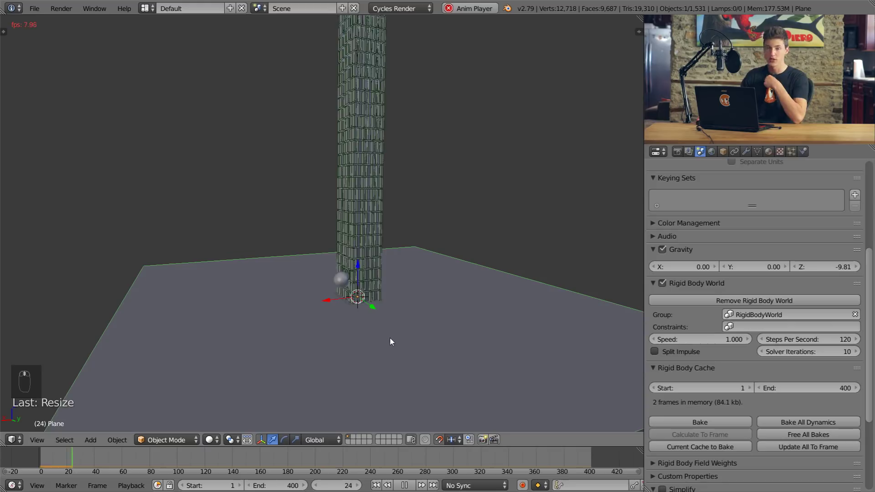
left_click_drag(394, 341, 476, 345)
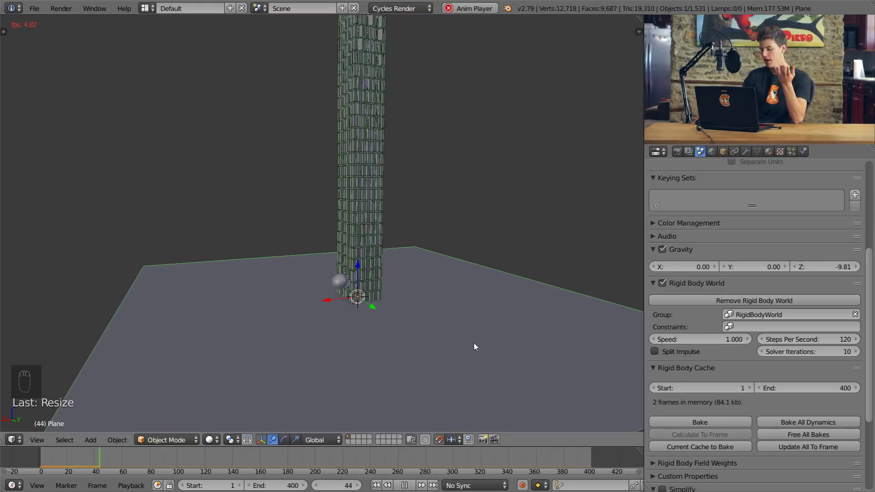
left_click_drag(444, 314, 446, 314)
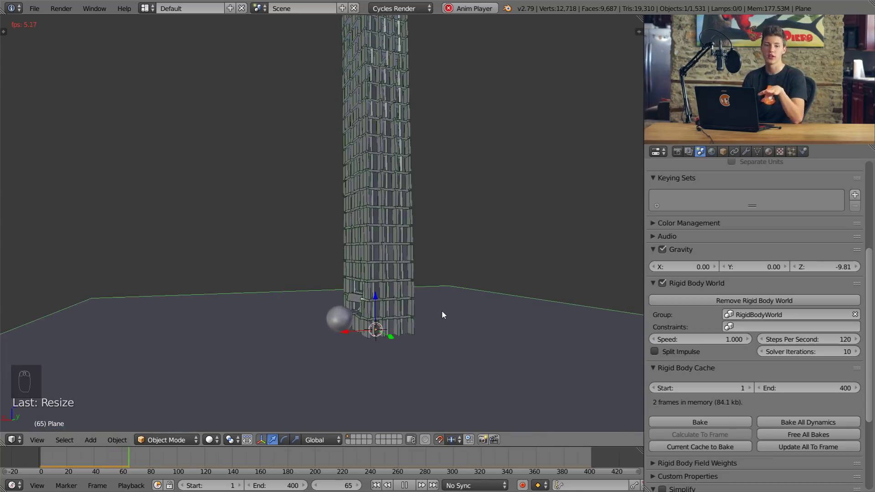
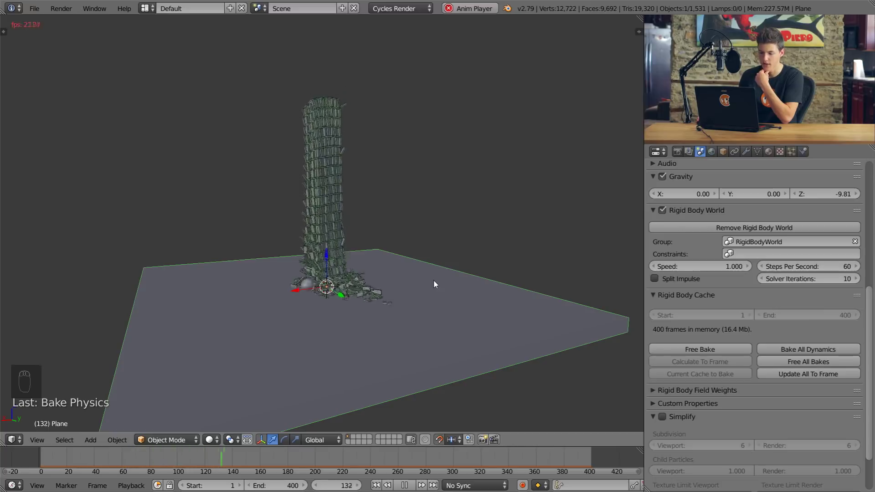
Orbit the view over the scattered planks after the collapse
left_click_drag(473, 300, 508, 308)
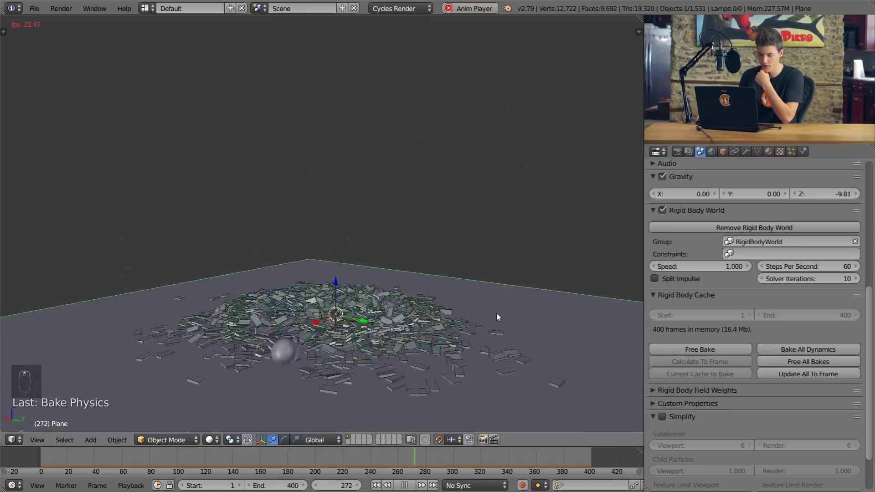